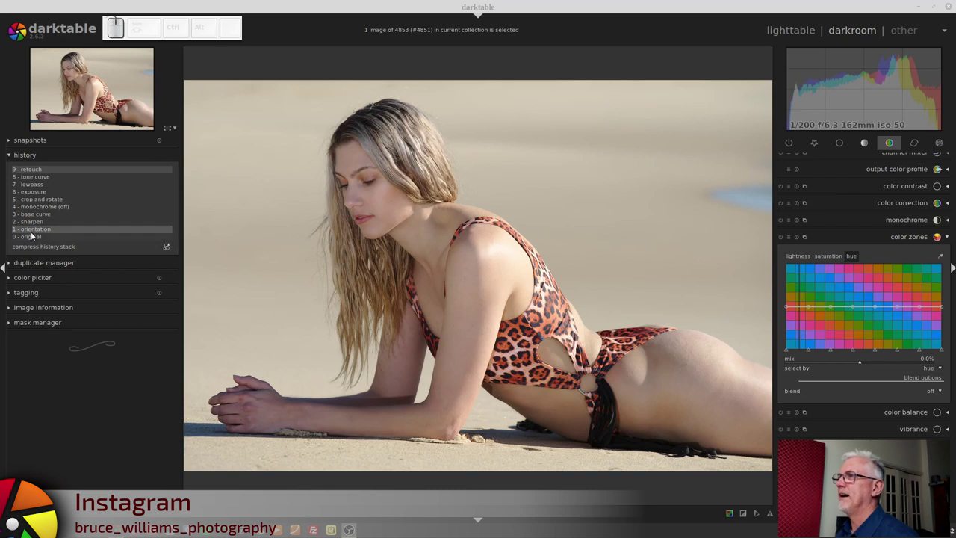
- View the untouched original in history, then return to the latest edit
{"action": "left_click", "coordinate": [35, 237]}
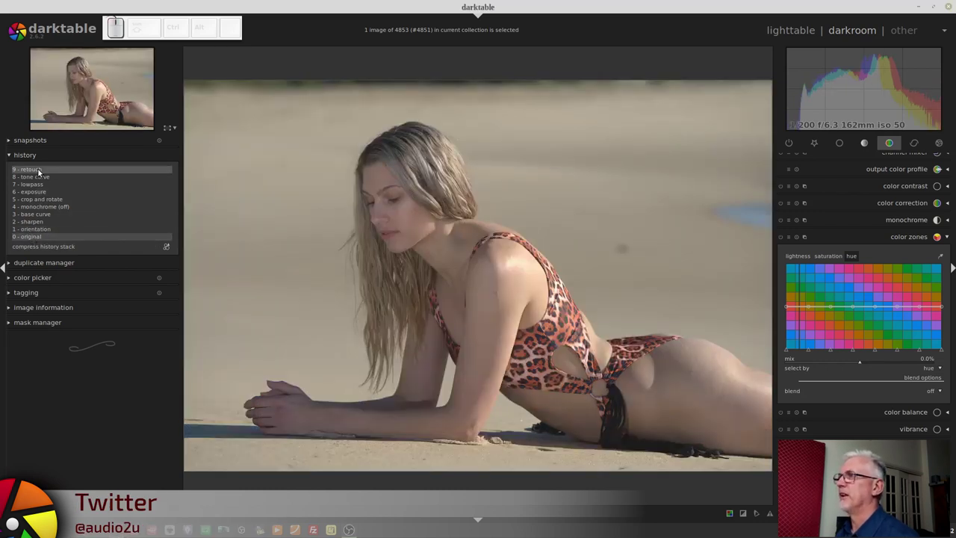
{"action": "left_click", "coordinate": [42, 170]}
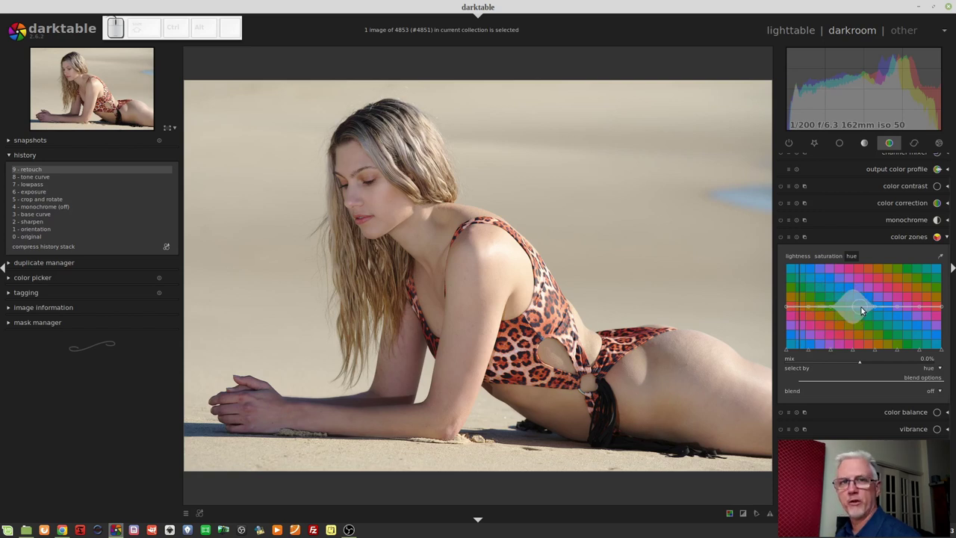
- Look at the color zones saturation curve, then settle on the lightness curve
{"action": "left_click_drag", "start_coordinate": [809, 350], "coordinate": [810, 352]}
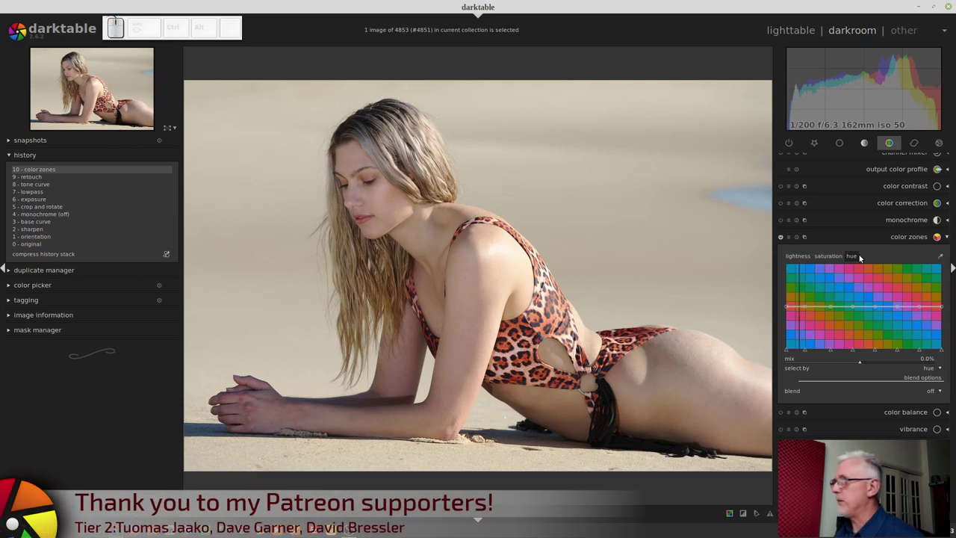
{"action": "left_click", "coordinate": [833, 261]}
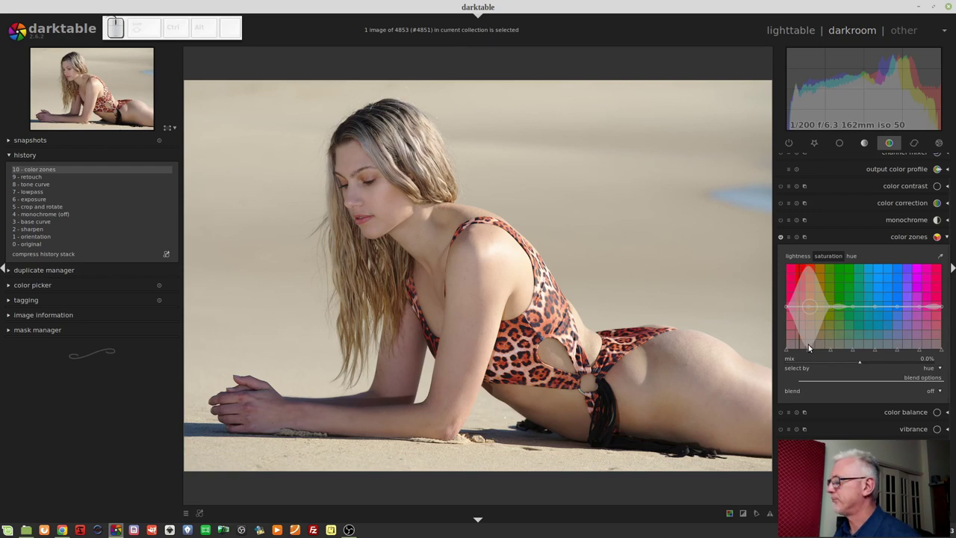
{"action": "left_click", "coordinate": [796, 256]}
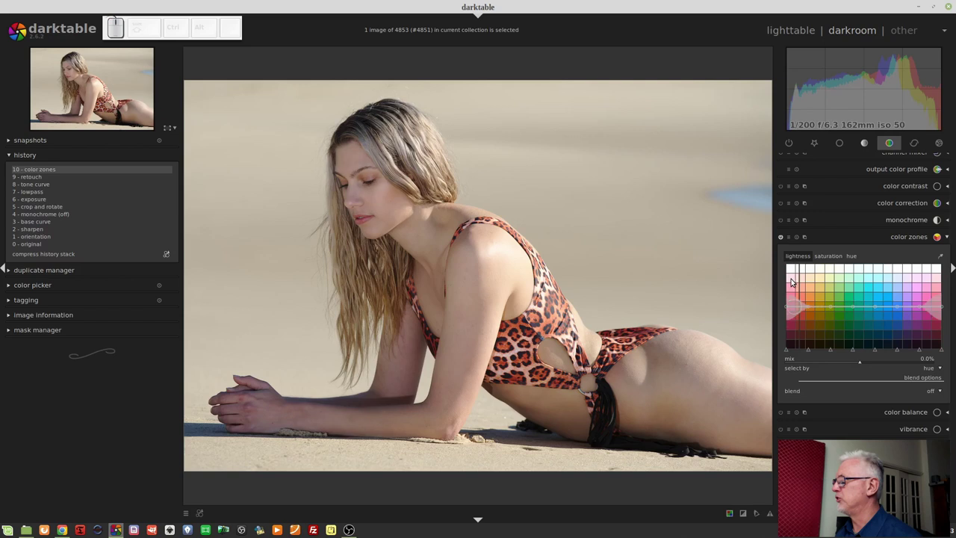
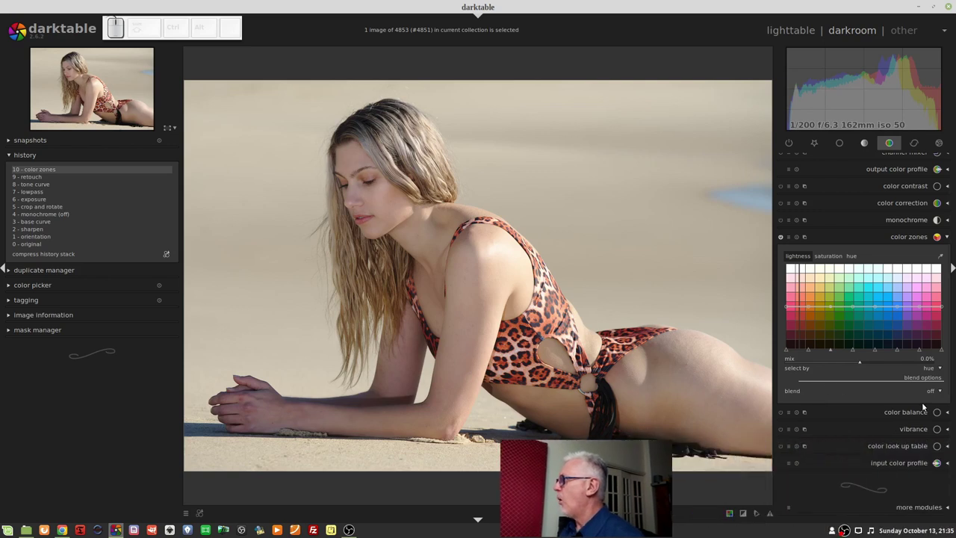
- Blend color zones through a drawn mask and brush a stroke over the shadowed upper arm
{"action": "left_click", "coordinate": [931, 396]}
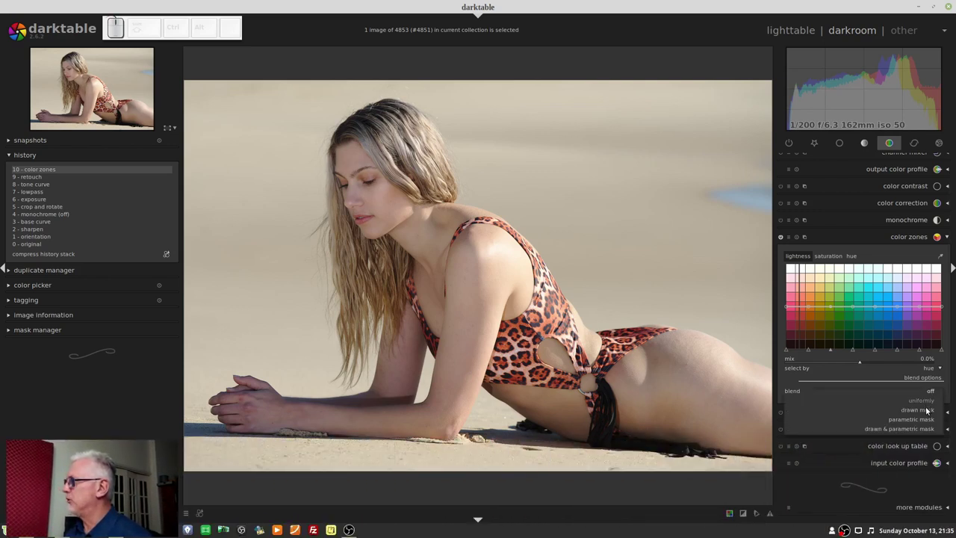
{"action": "left_click", "coordinate": [930, 411]}
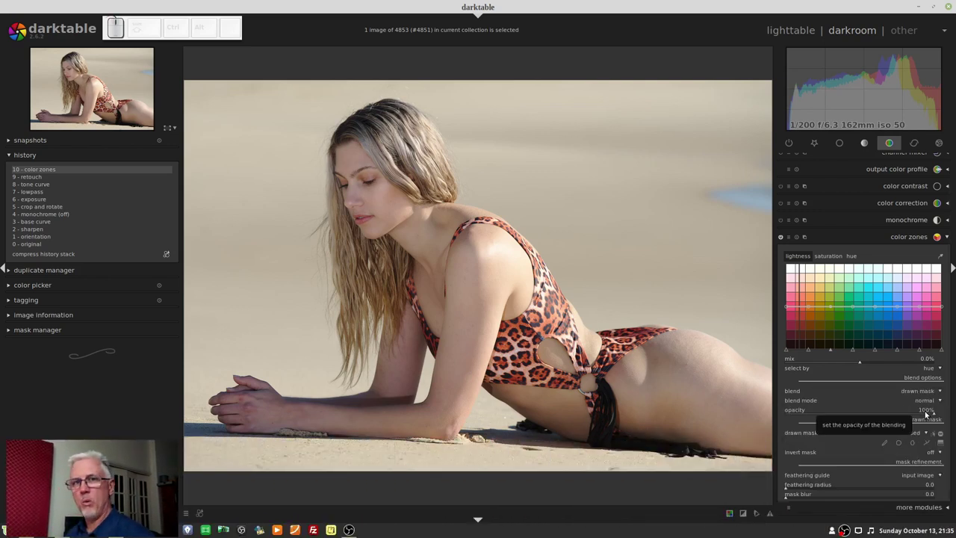
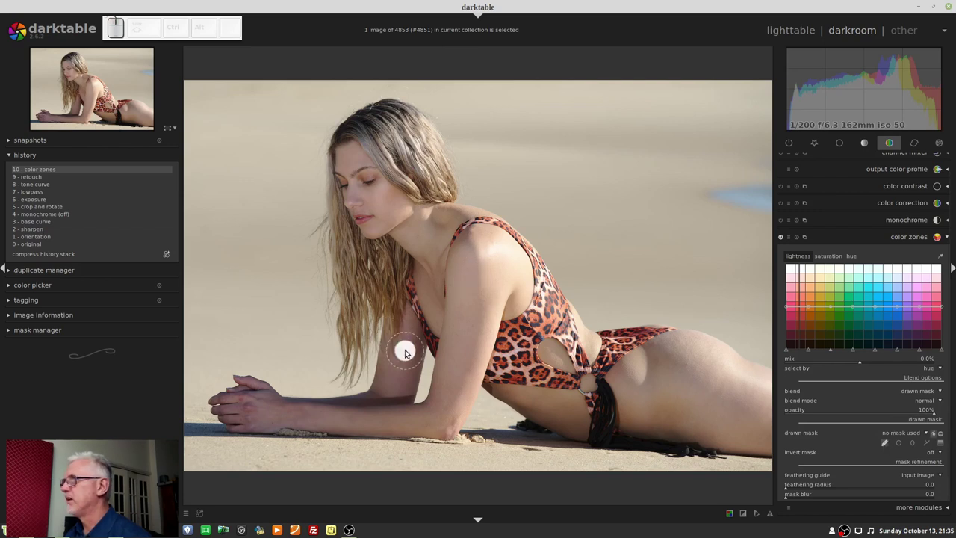
{"action": "scroll", "scroll_direction": "up", "scroll_amount": 3}
{"action": "scroll", "scroll_direction": "down", "scroll_amount": 3}
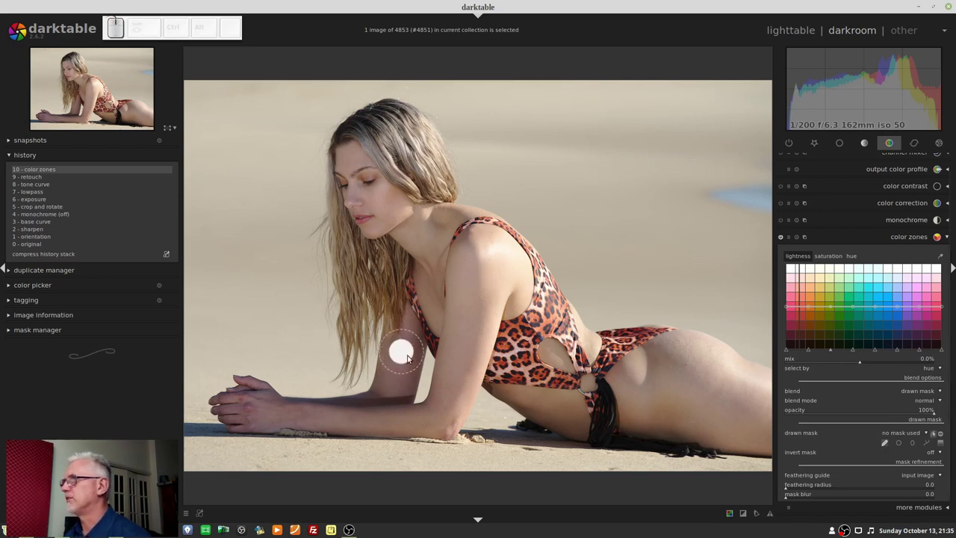
{"action": "left_click_drag", "start_coordinate": [408, 343], "coordinate": [403, 385]}
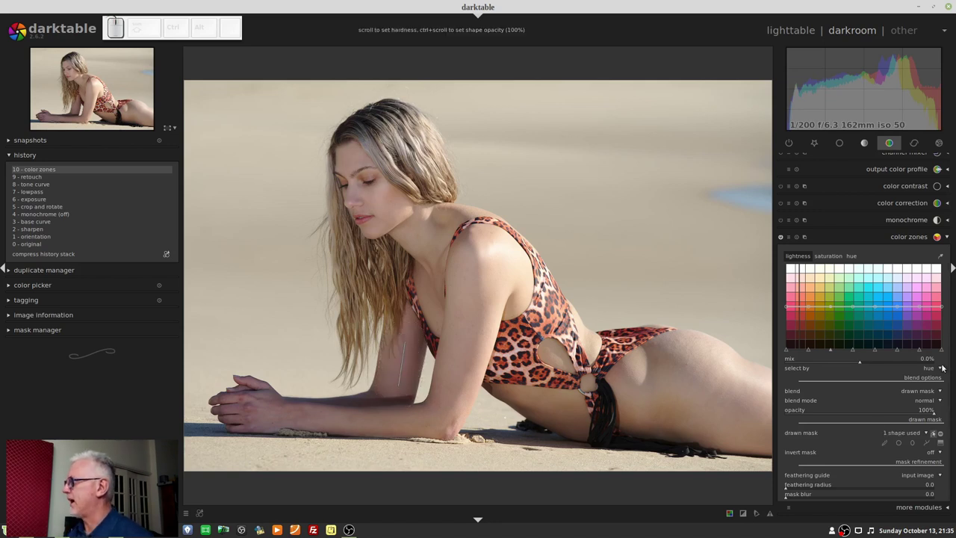
- Show the painted mask overlay to check coverage, then hide it again
{"action": "scroll", "scroll_direction": "down", "scroll_amount": 3}
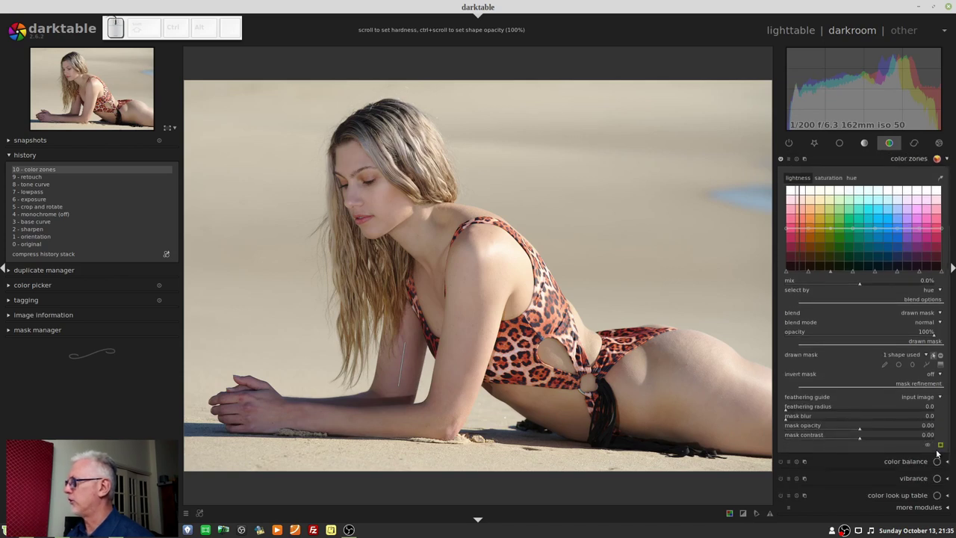
{"action": "left_click", "coordinate": [945, 446]}
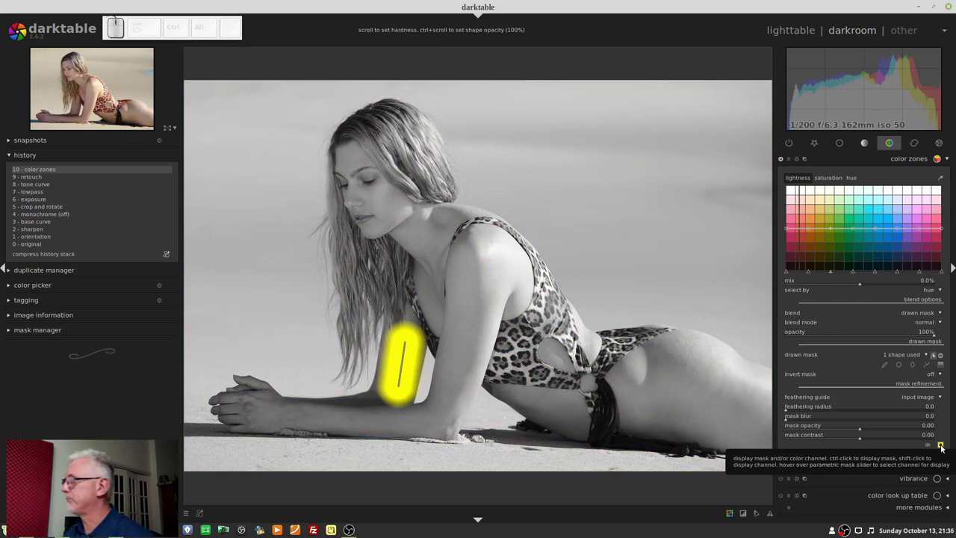
{"action": "left_click", "coordinate": [945, 446]}
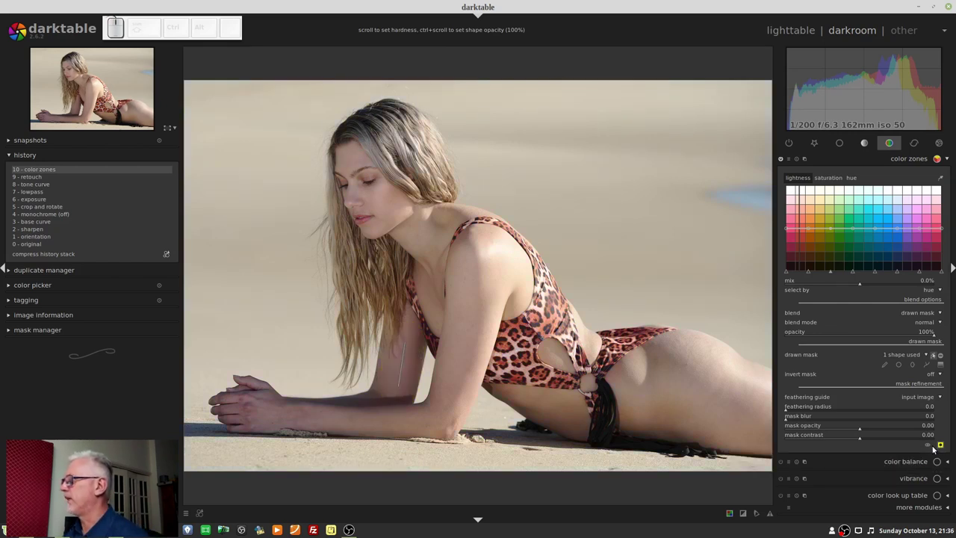
- On the saturation curve, sample the skin colour of the shadowed arm with the picker
{"action": "left_click", "coordinate": [952, 393]}
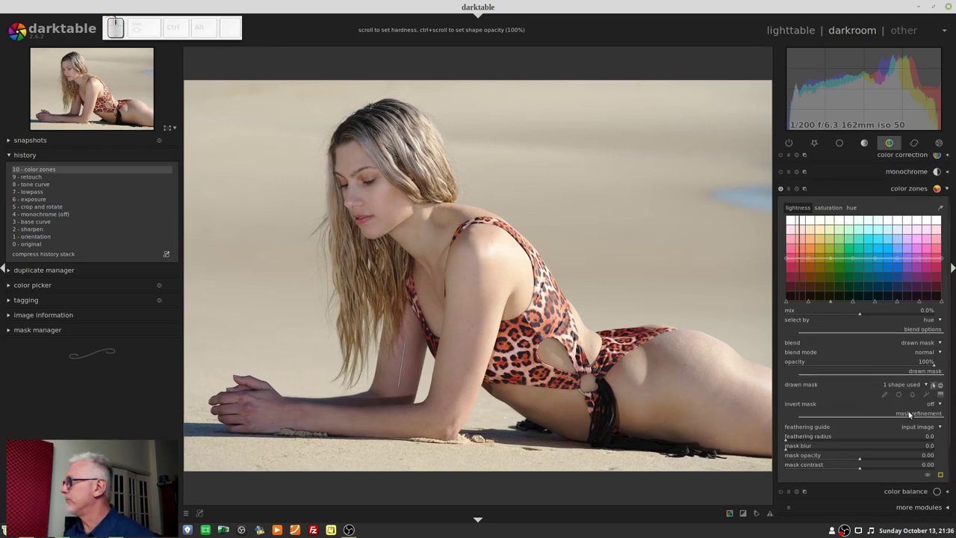
{"action": "left_click", "coordinate": [932, 388]}
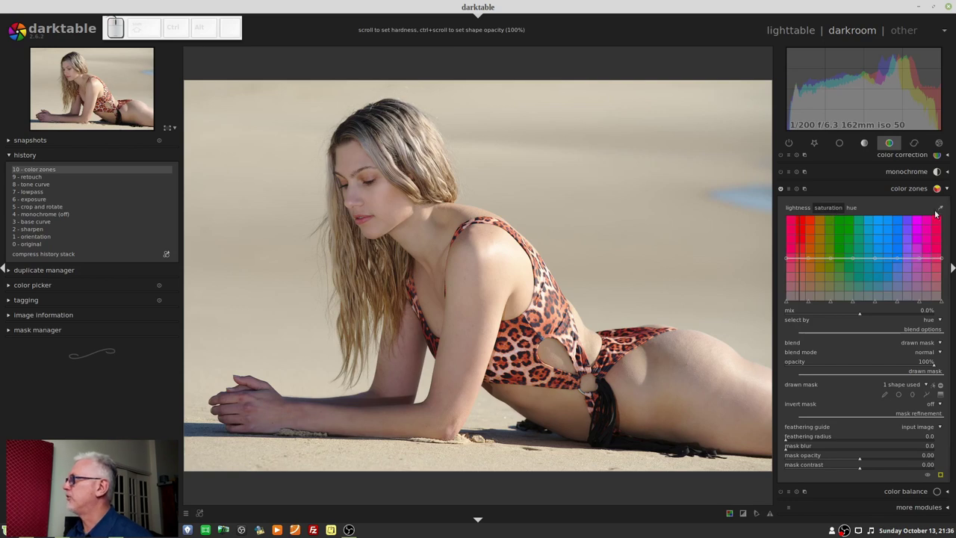
{"action": "left_click", "coordinate": [945, 210]}
{"action": "left_click", "coordinate": [415, 365]}
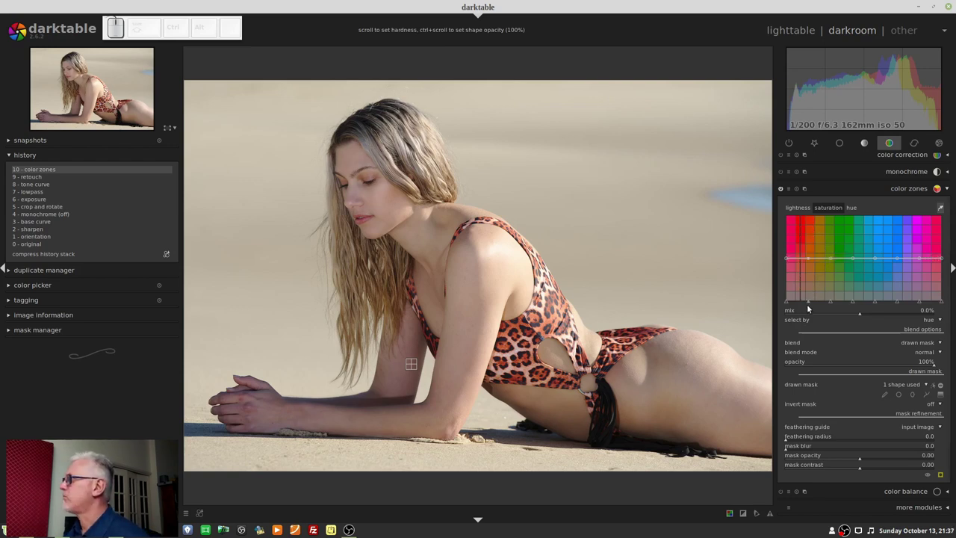
- Pull the saturation curve down at the red-magenta skin hues inside the arm mask
{"action": "left_click", "coordinate": [808, 307]}
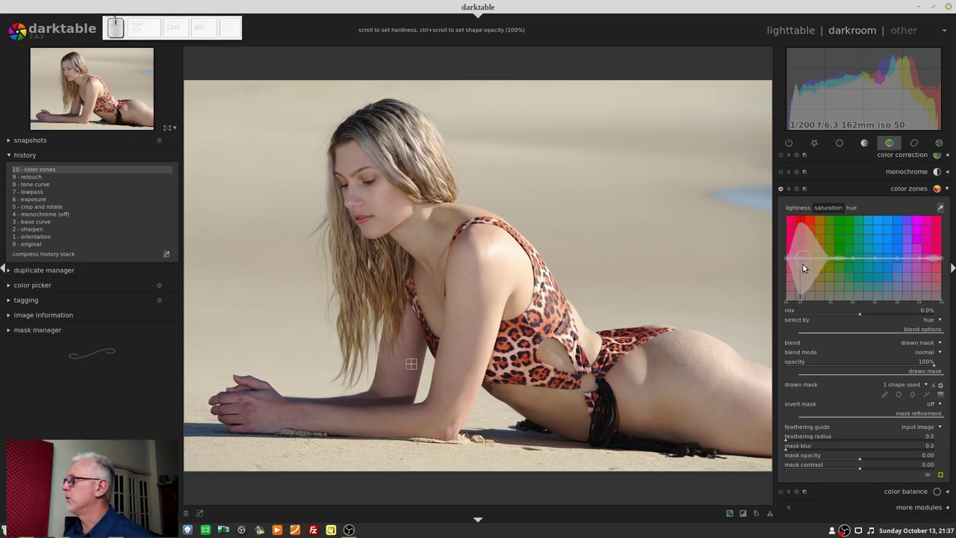
{"action": "left_click_drag", "start_coordinate": [806, 258], "coordinate": [802, 271]}
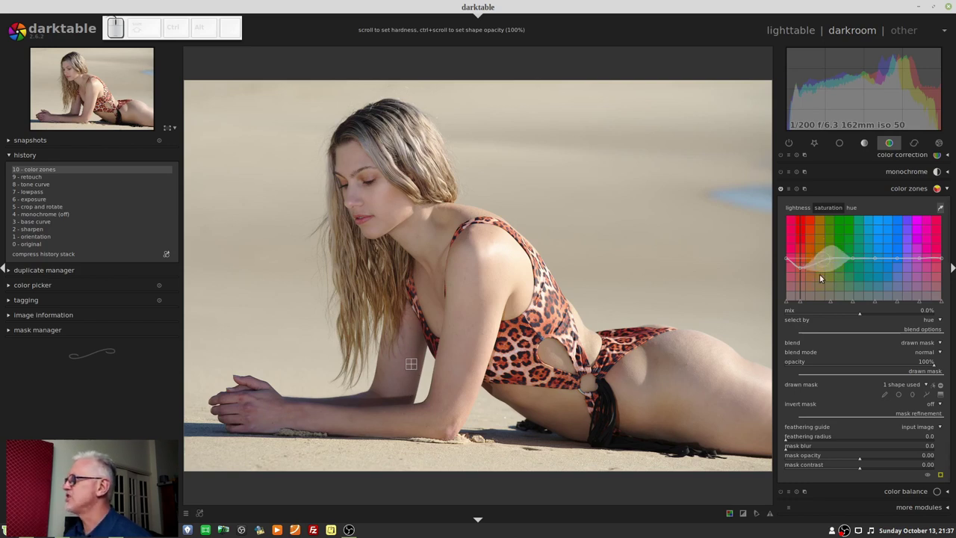
{"action": "left_click", "coordinate": [805, 269]}
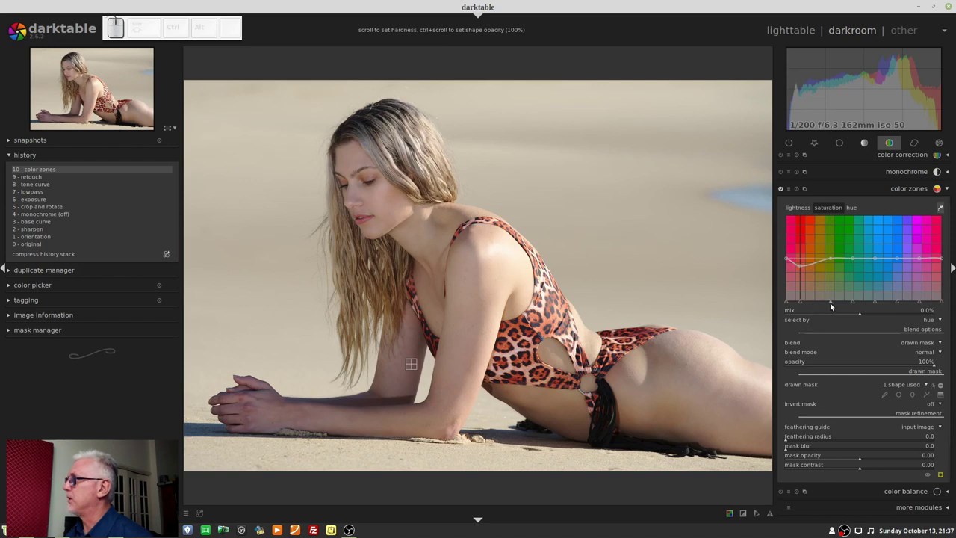
{"action": "left_click", "coordinate": [830, 306]}
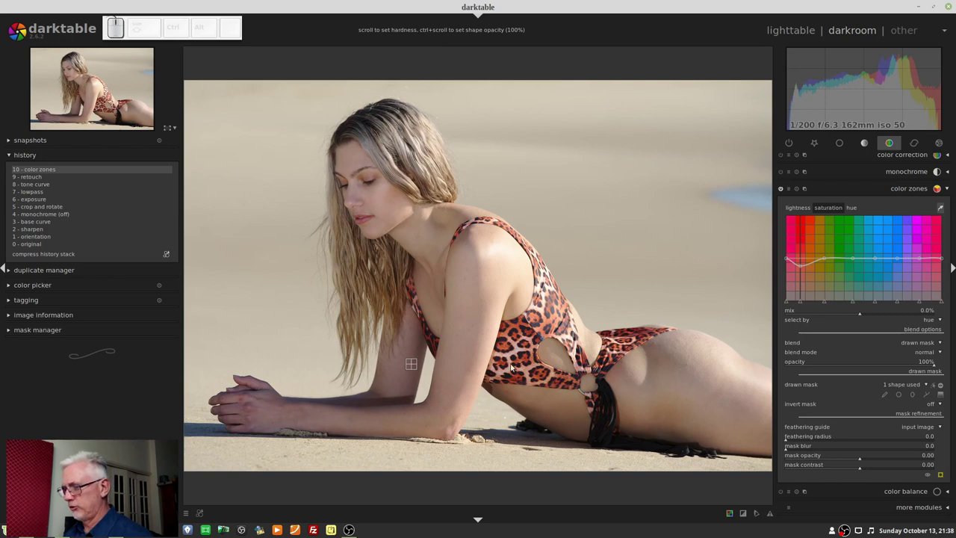
- Zoom out from the arm close-up so the whole portrait fits the view
{"action": "scroll", "scroll_direction": "up", "scroll_amount": 3}
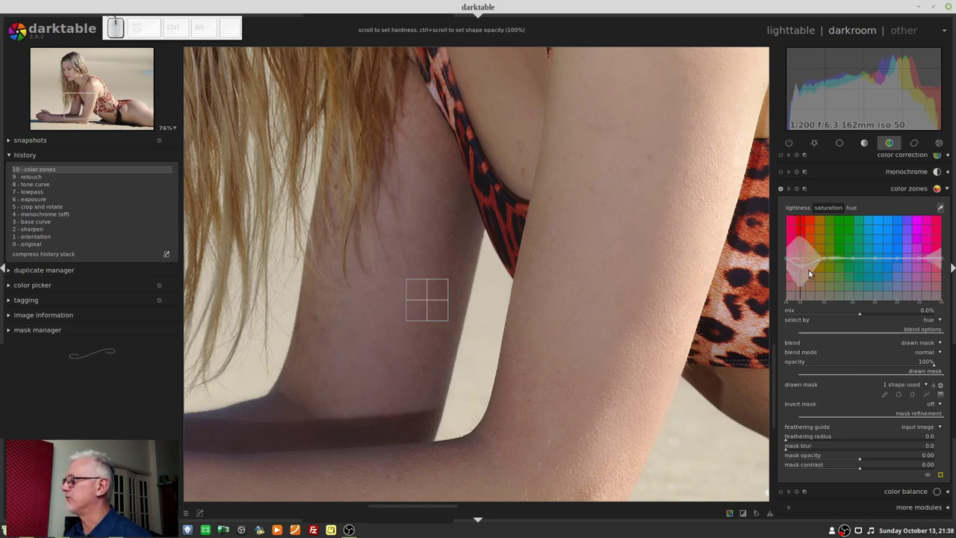
{"action": "left_click", "coordinate": [802, 268]}
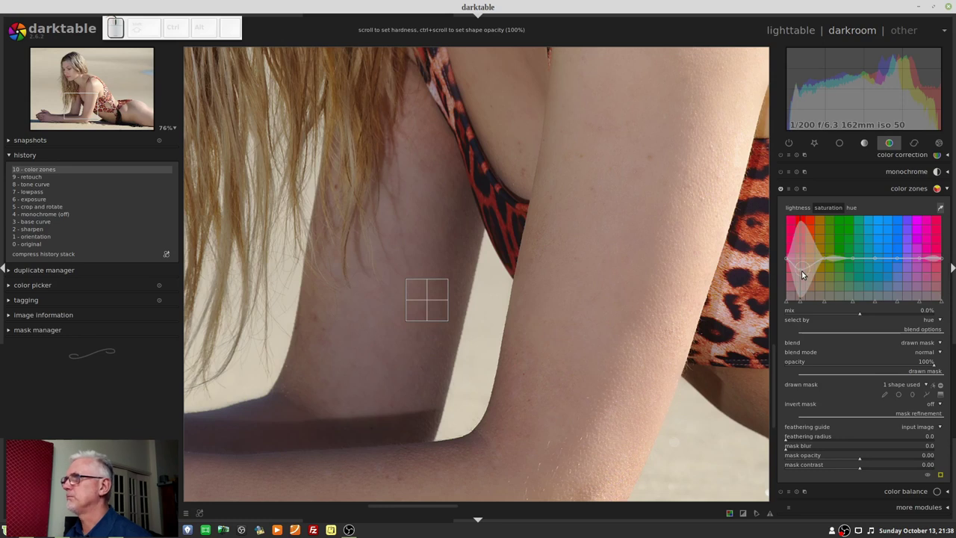
{"action": "scroll", "scroll_direction": "down", "scroll_amount": 3}
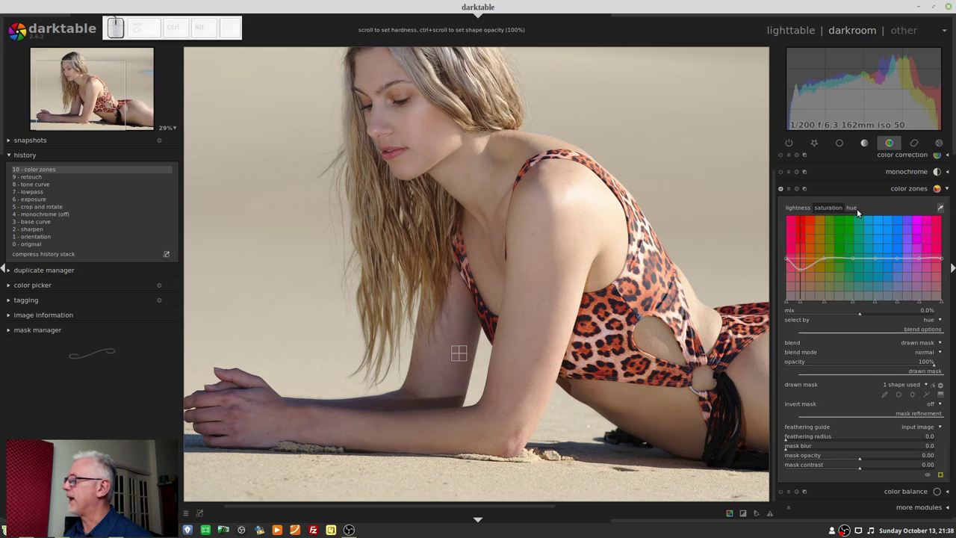
- On the hue curve, shift the hue of the red-magenta range for the masked arm
{"action": "left_click", "coordinate": [858, 208]}
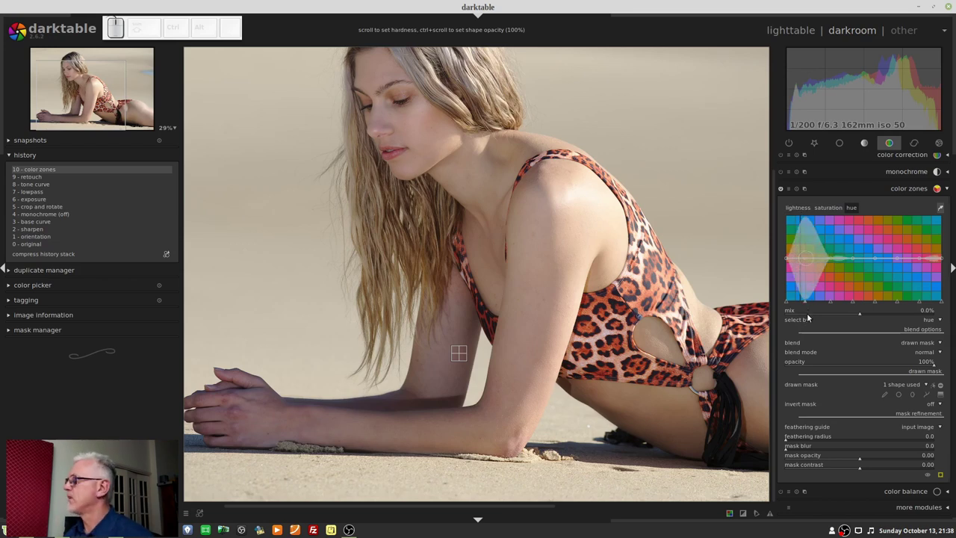
{"action": "left_click", "coordinate": [806, 307]}
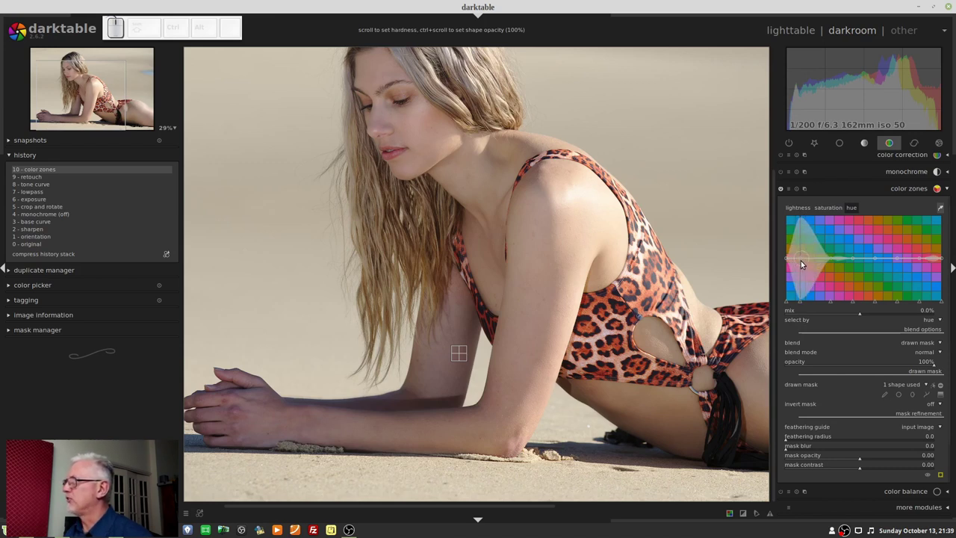
{"action": "left_click", "coordinate": [805, 260]}
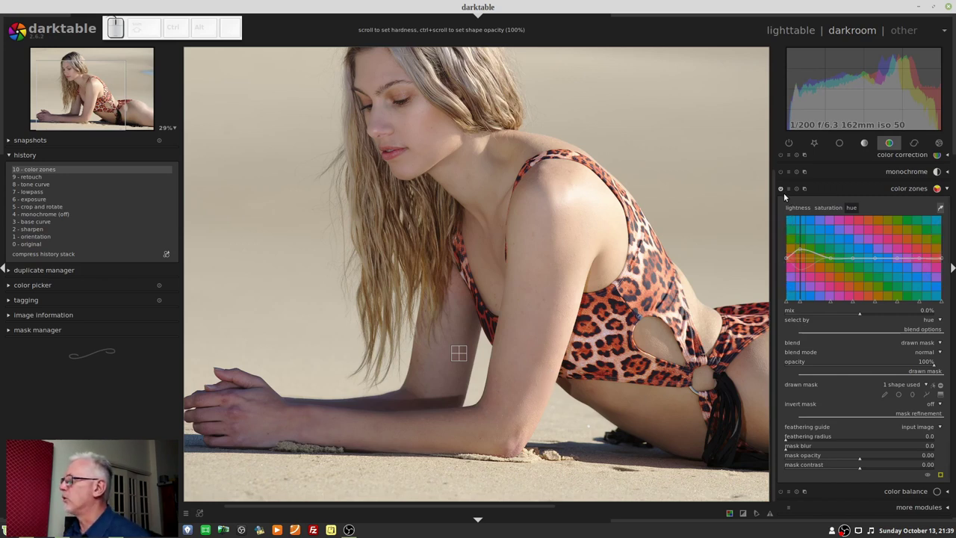
{"action": "left_click", "coordinate": [784, 189]}
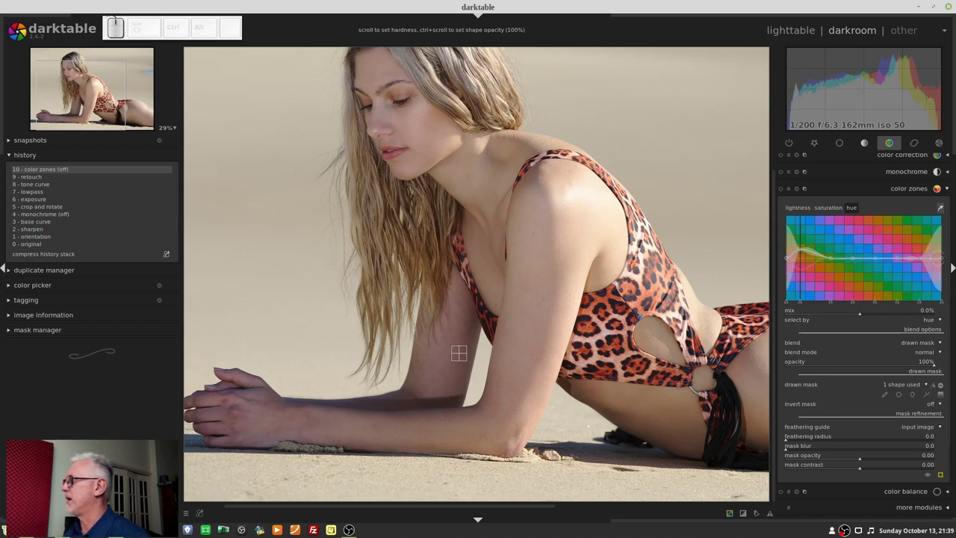
{"action": "left_click", "coordinate": [945, 209]}
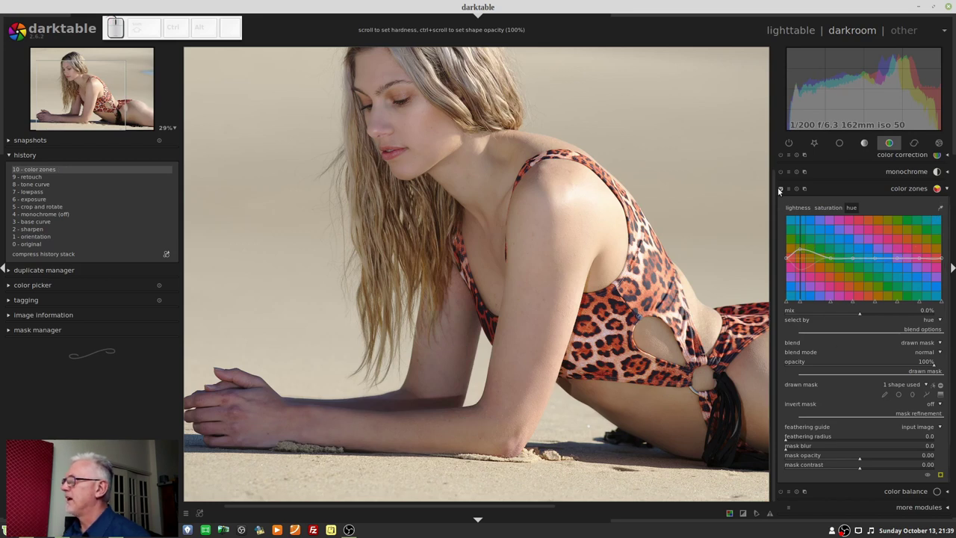
{"action": "left_click", "coordinate": [786, 191]}
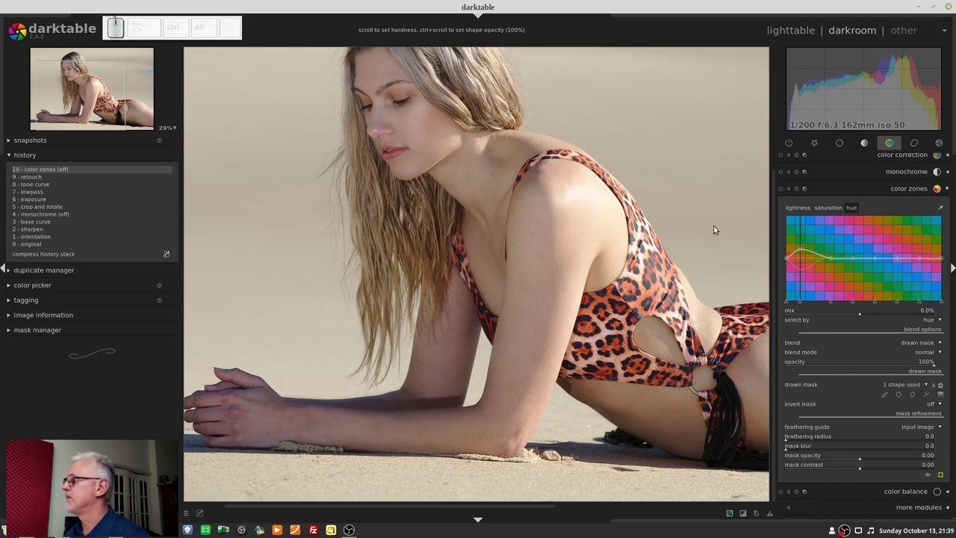
{"action": "left_click", "coordinate": [781, 195]}
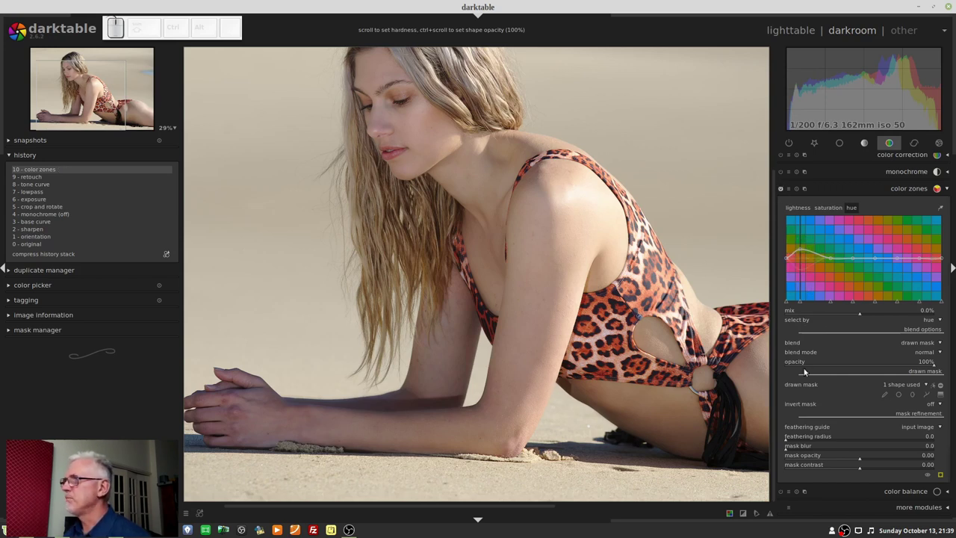
- Create a new color zones instance from the multi-instance menu
{"action": "left_click_drag", "start_coordinate": [395, 458], "coordinate": [360, 428]}
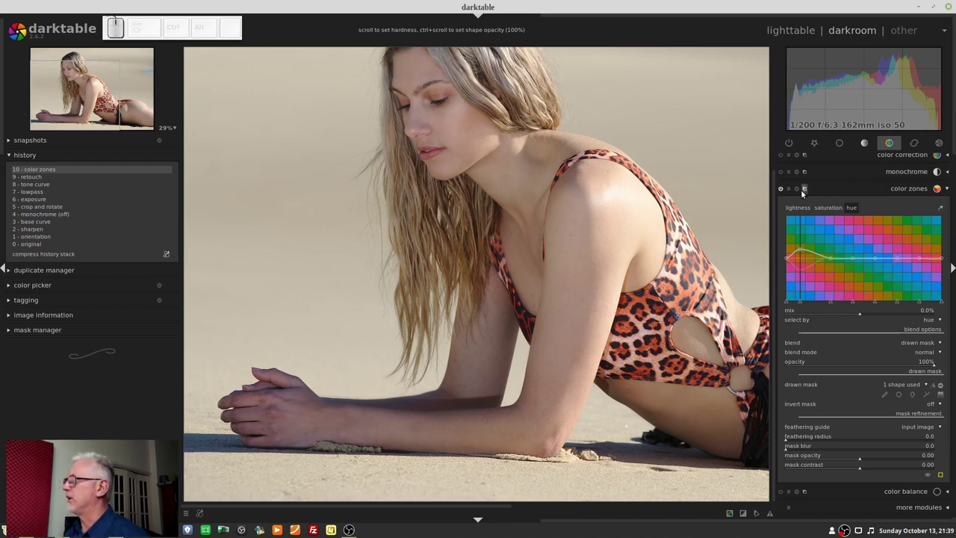
{"action": "left_click", "coordinate": [809, 190]}
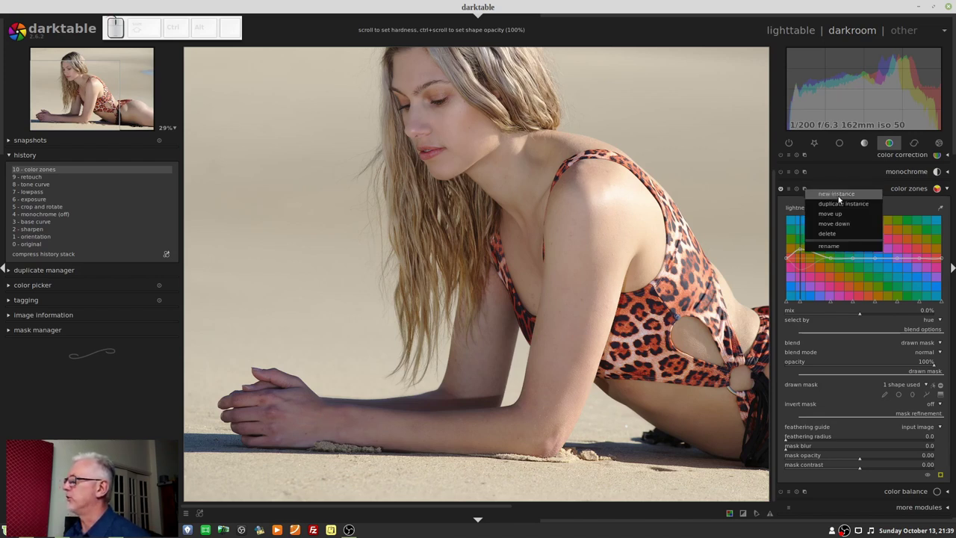
{"action": "left_click", "coordinate": [842, 198]}
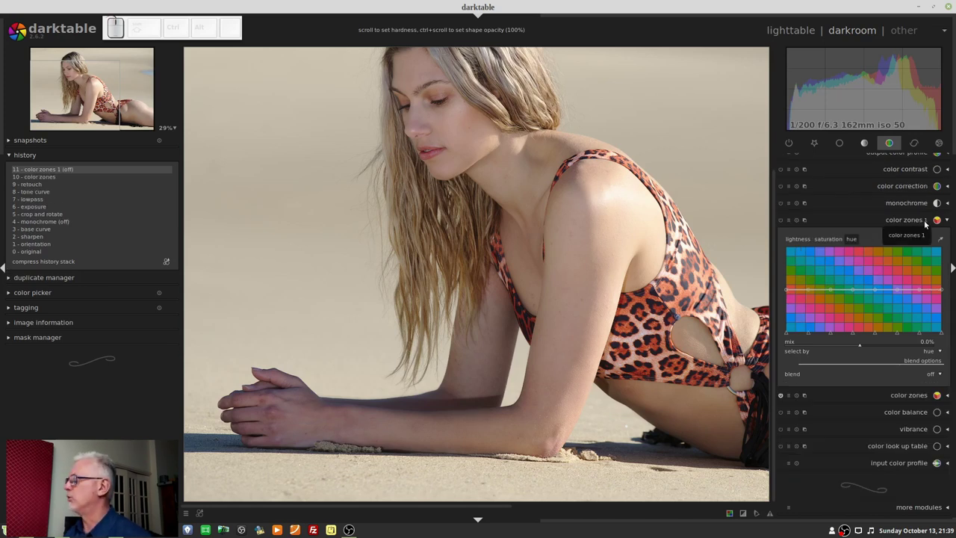
- Rename the new color zones instance to 'hand wrist'
{"action": "left_click", "coordinate": [811, 220]}
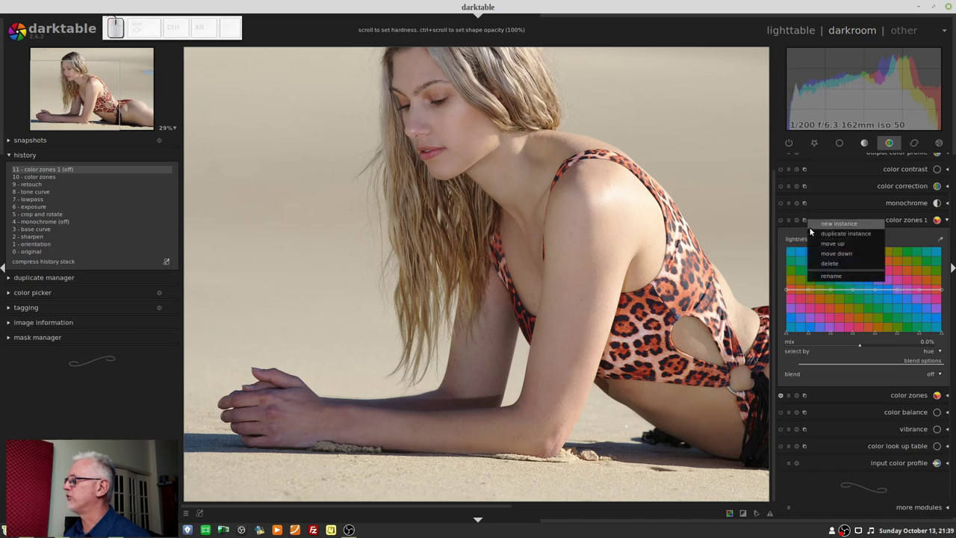
{"action": "left_click", "coordinate": [835, 279]}
{"action": "key", "text": "space"}
{"action": "key", "text": "Return"}
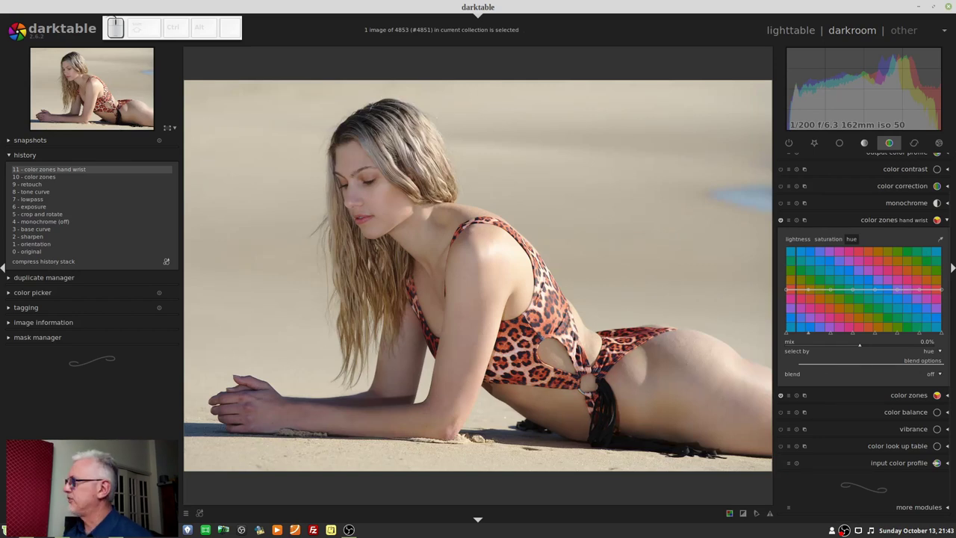
- Blend the hand wrist instance through a drawn mask brushed over the left hand and wrist
{"action": "left_click", "coordinate": [934, 376]}
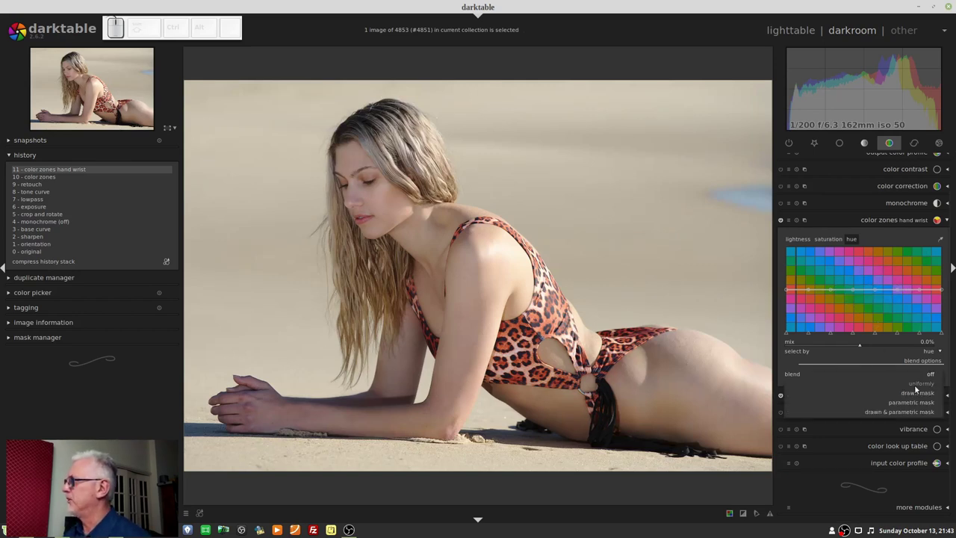
{"action": "left_click", "coordinate": [917, 398]}
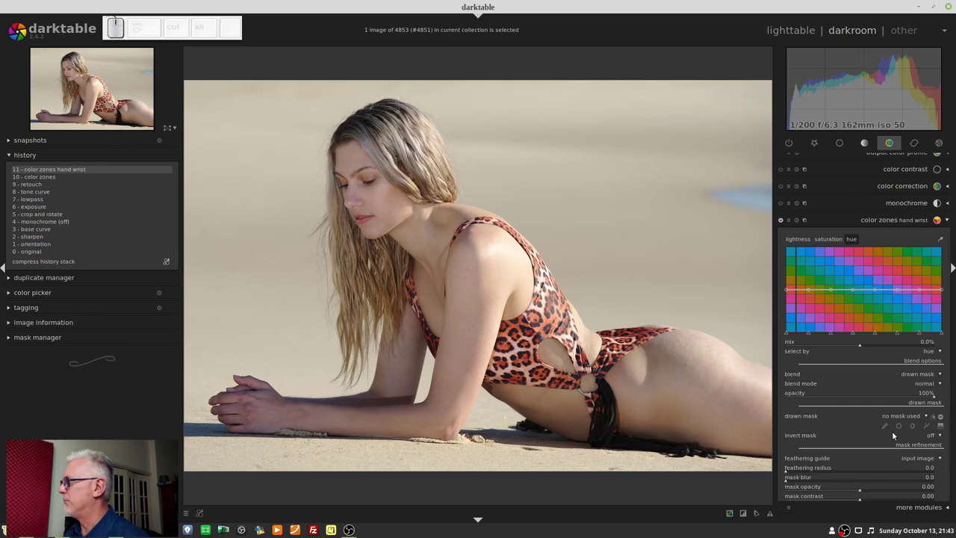
{"action": "left_click", "coordinate": [884, 430]}
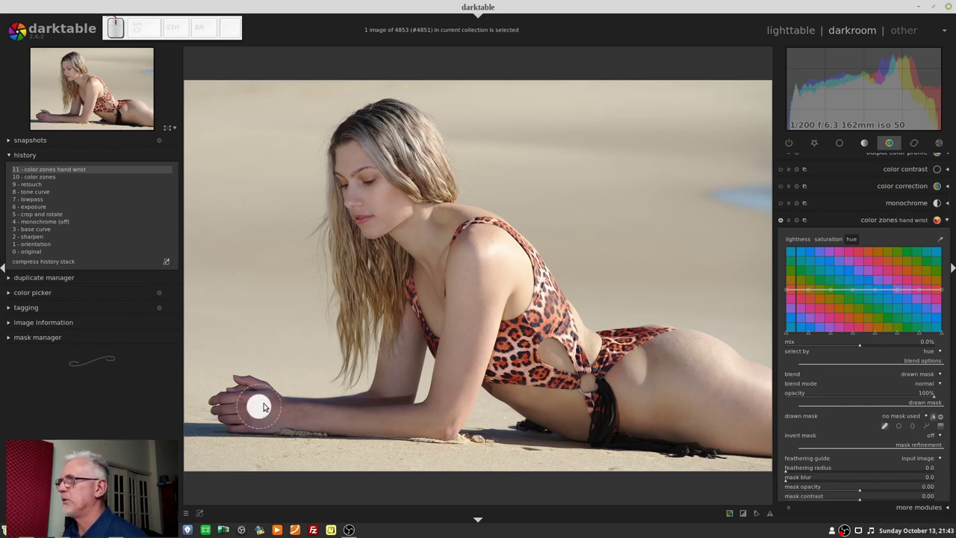
{"action": "left_click_drag", "start_coordinate": [266, 402], "coordinate": [503, 426]}
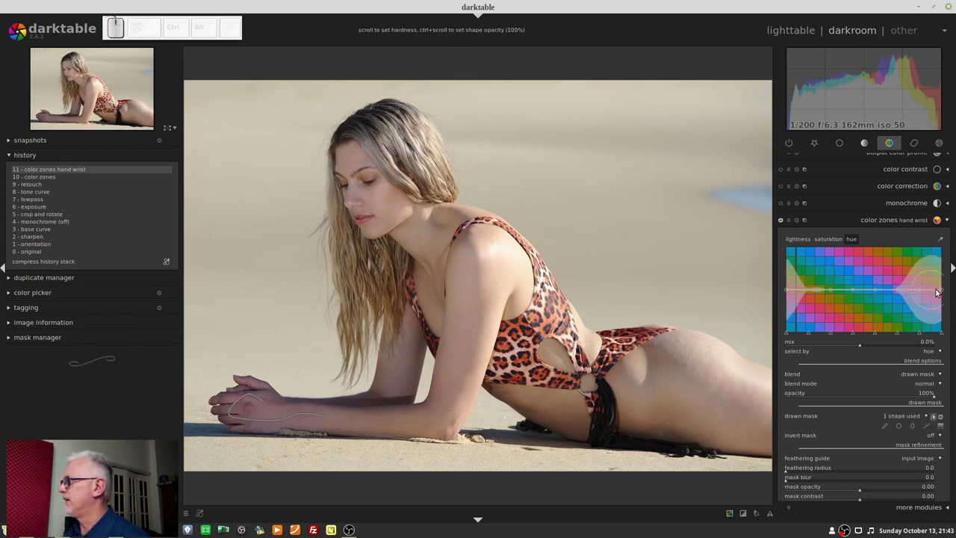
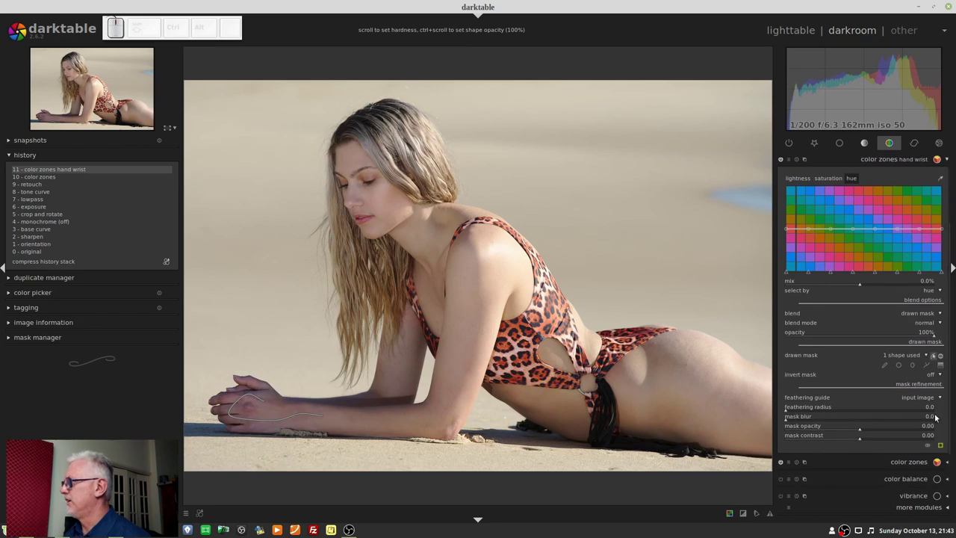
- Show the mask coverage on the image, then hide the overlay
{"action": "left_click", "coordinate": [940, 449]}
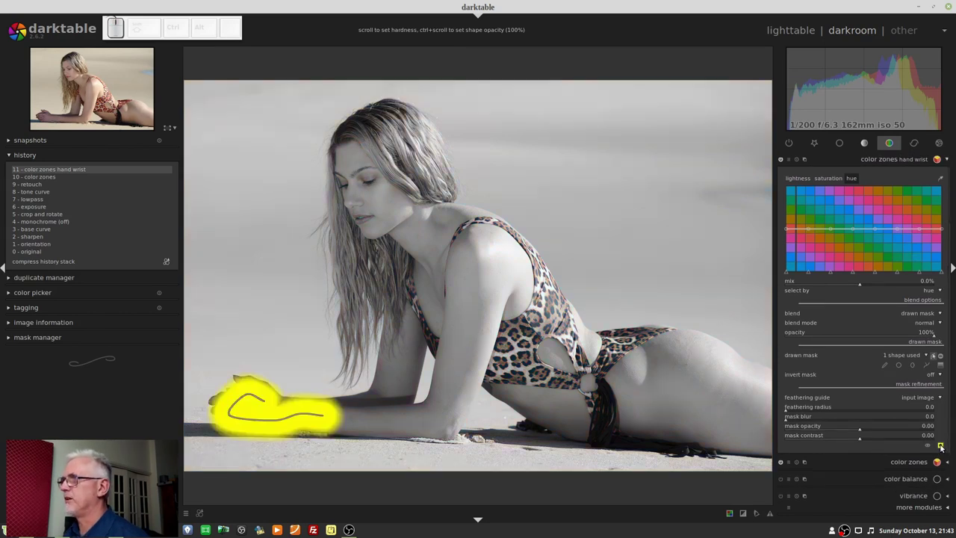
{"action": "left_click", "coordinate": [941, 449]}
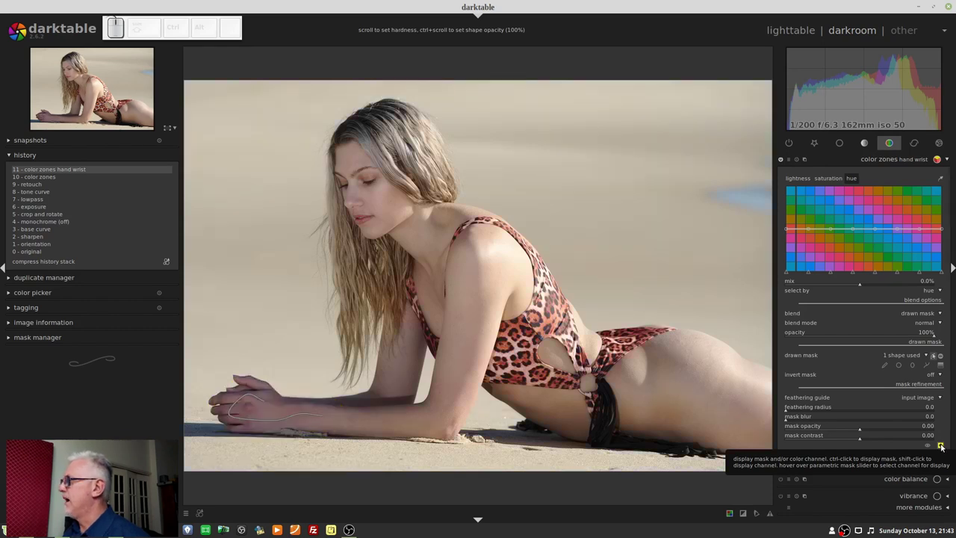
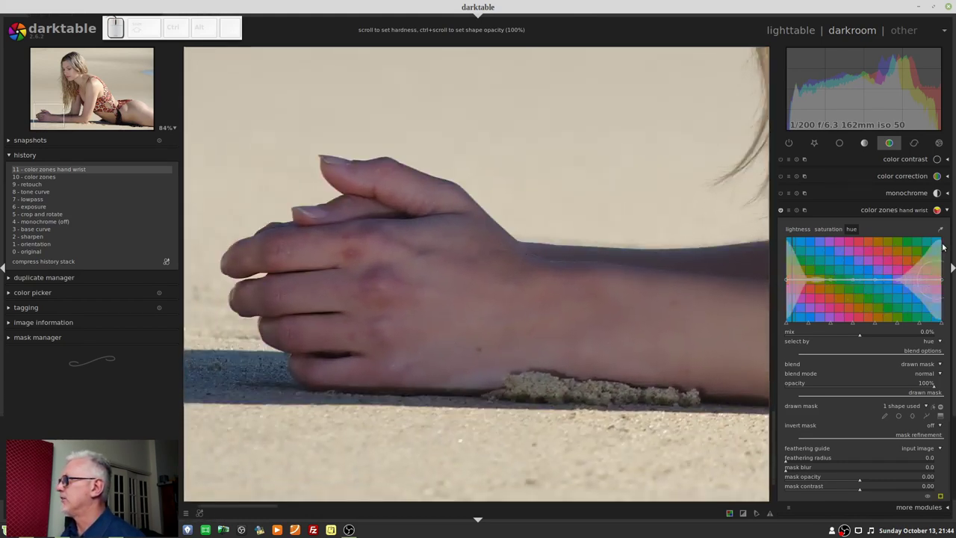
- Sample the hand skin tone with the picker and zoom out to the whole portrait
{"action": "left_click", "coordinate": [940, 234]}
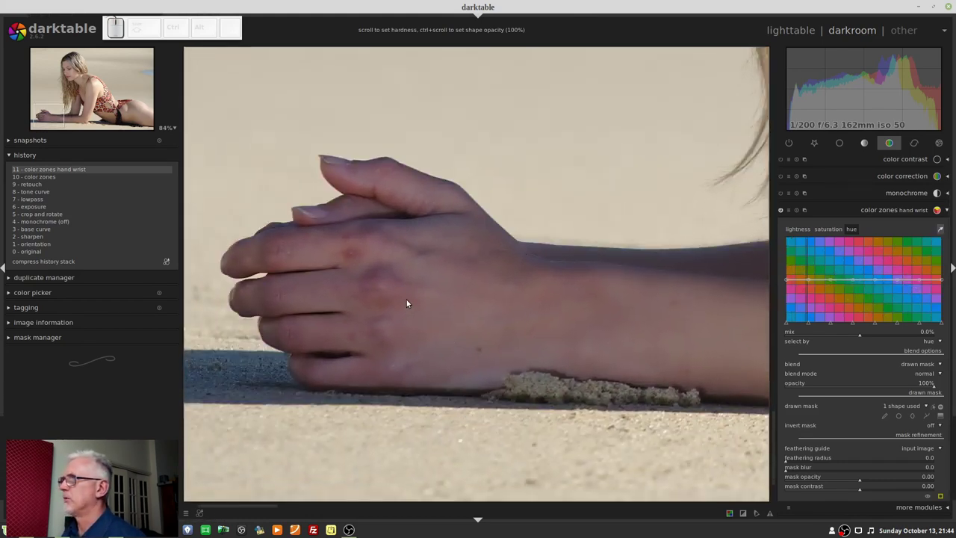
{"action": "left_click", "coordinate": [401, 288]}
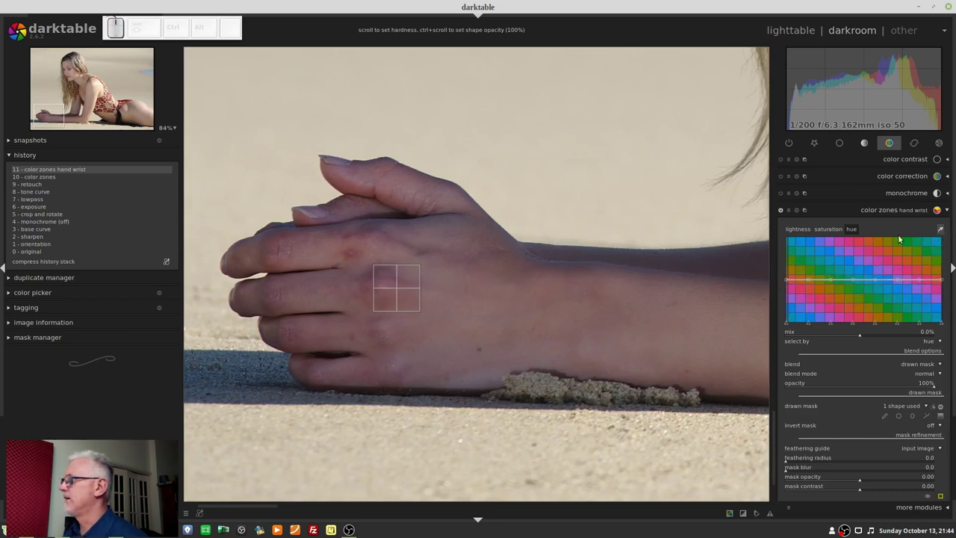
{"action": "scroll", "scroll_direction": "down", "scroll_amount": 3}
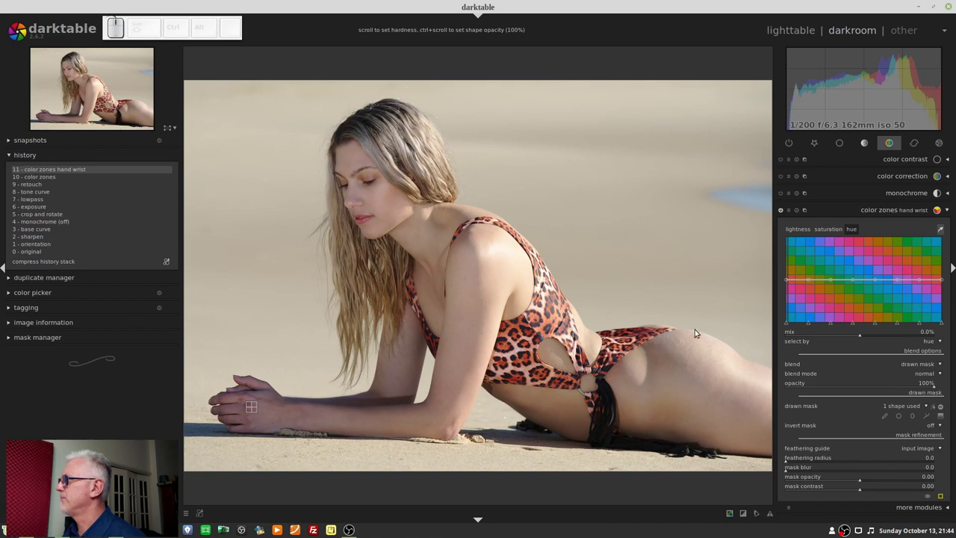
- Lower the hand wrist saturation curve at the red and magenta hues, reshaping around orange-red skin
{"action": "left_click", "coordinate": [824, 232]}
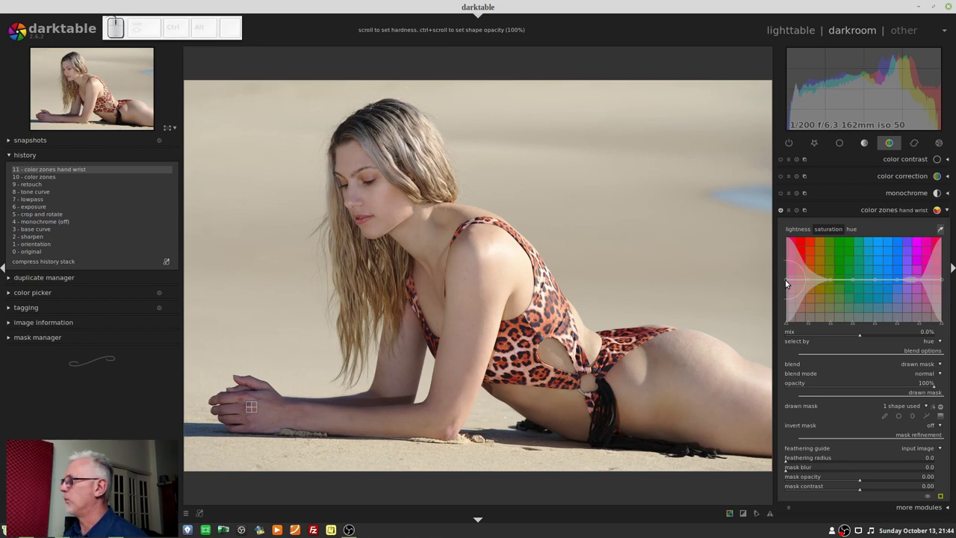
{"action": "left_click", "coordinate": [786, 281]}
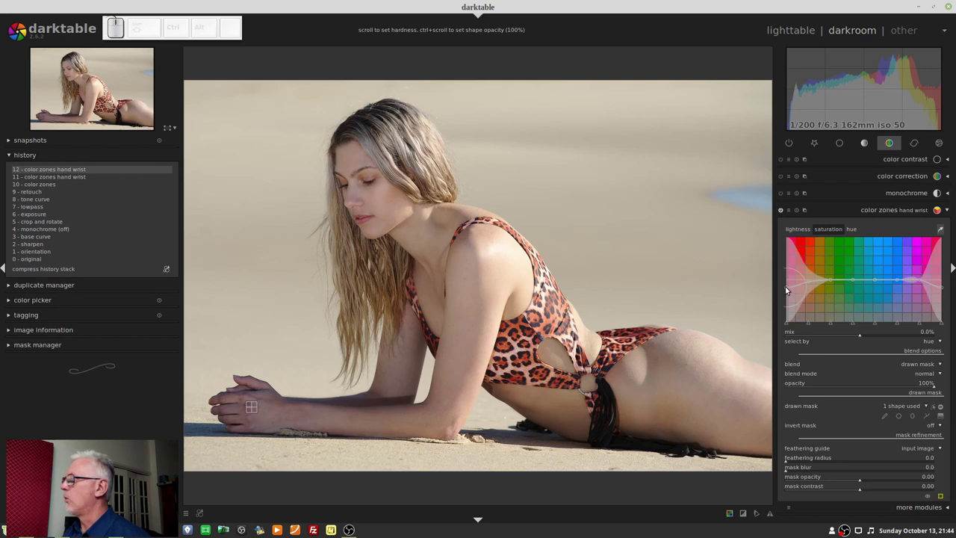
{"action": "left_click_drag", "start_coordinate": [789, 287], "coordinate": [791, 310]}
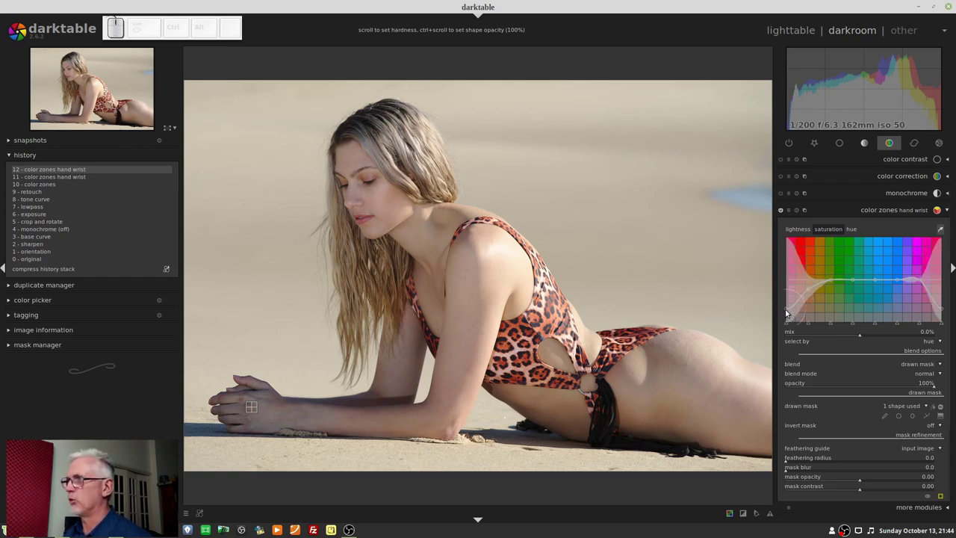
{"action": "left_click_drag", "start_coordinate": [785, 314], "coordinate": [799, 290]}
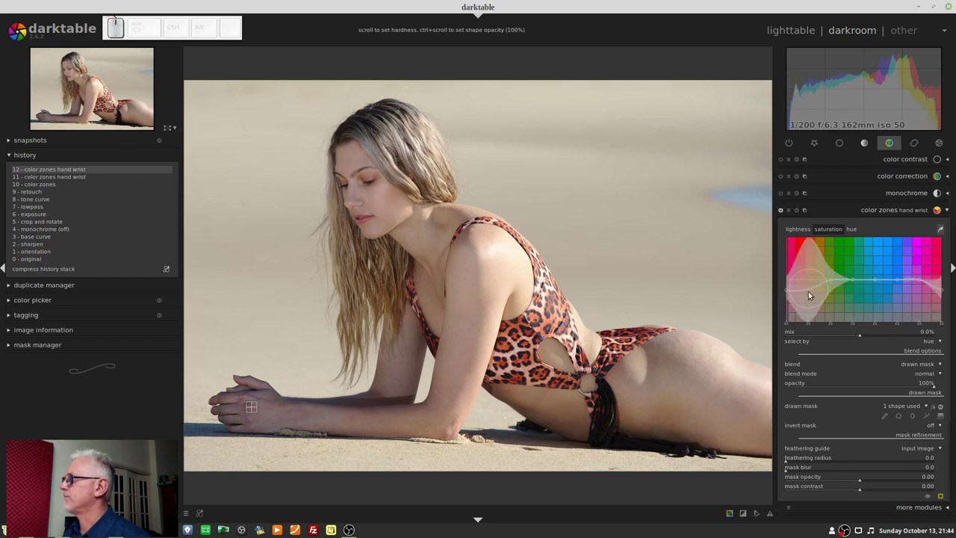
{"action": "left_click", "coordinate": [811, 290]}
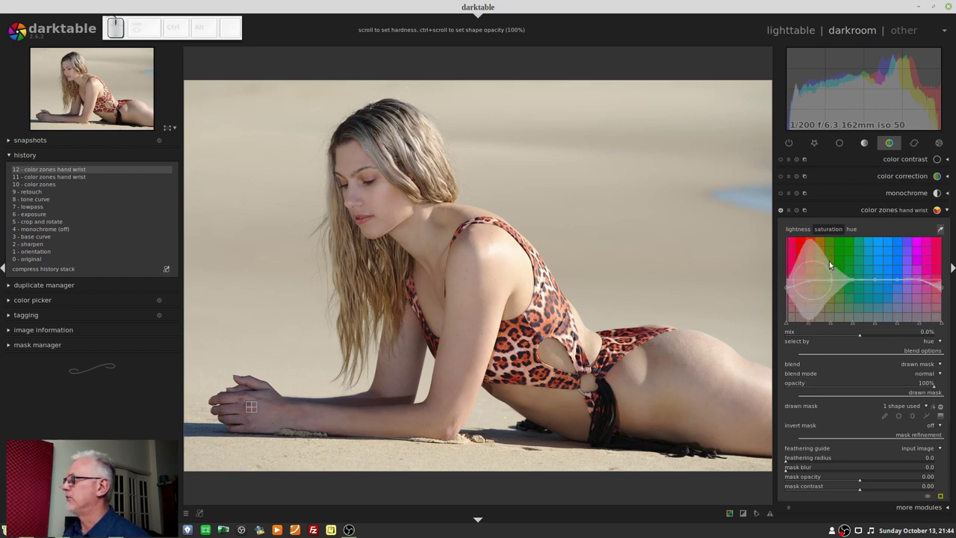
- Shift the red-magenta hues slightly, then reduce magenta saturation further
{"action": "left_click", "coordinate": [853, 234]}
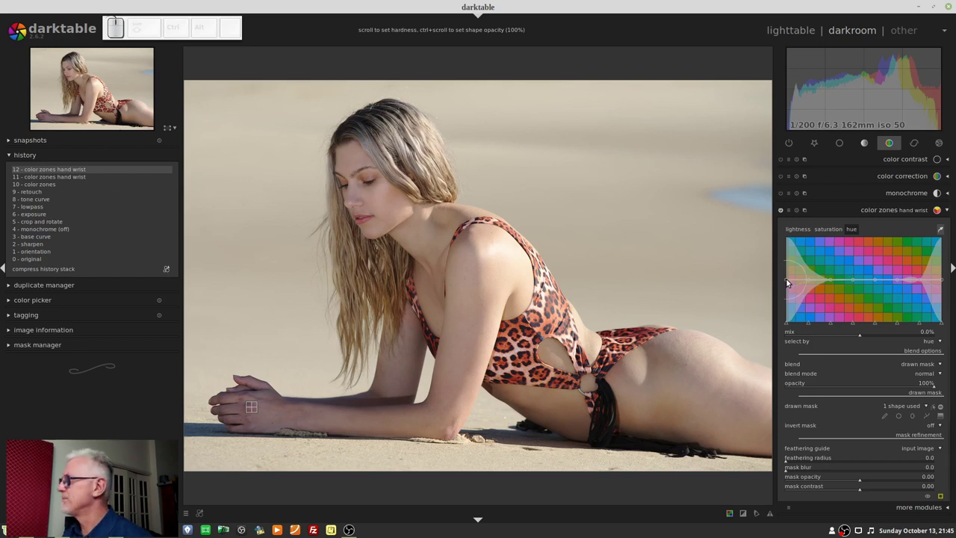
{"action": "left_click_drag", "start_coordinate": [786, 281], "coordinate": [784, 268]}
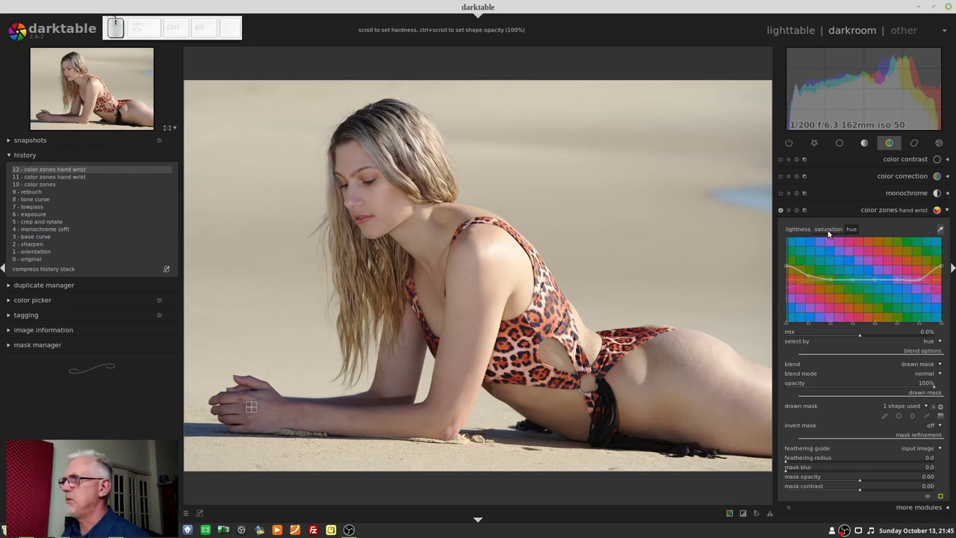
{"action": "left_click", "coordinate": [828, 235]}
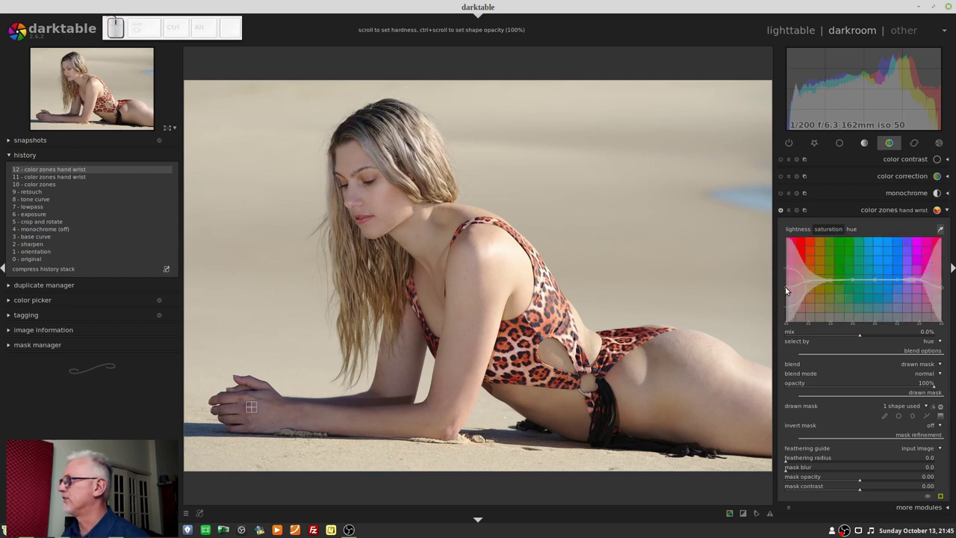
{"action": "left_click_drag", "start_coordinate": [789, 287], "coordinate": [775, 331]}
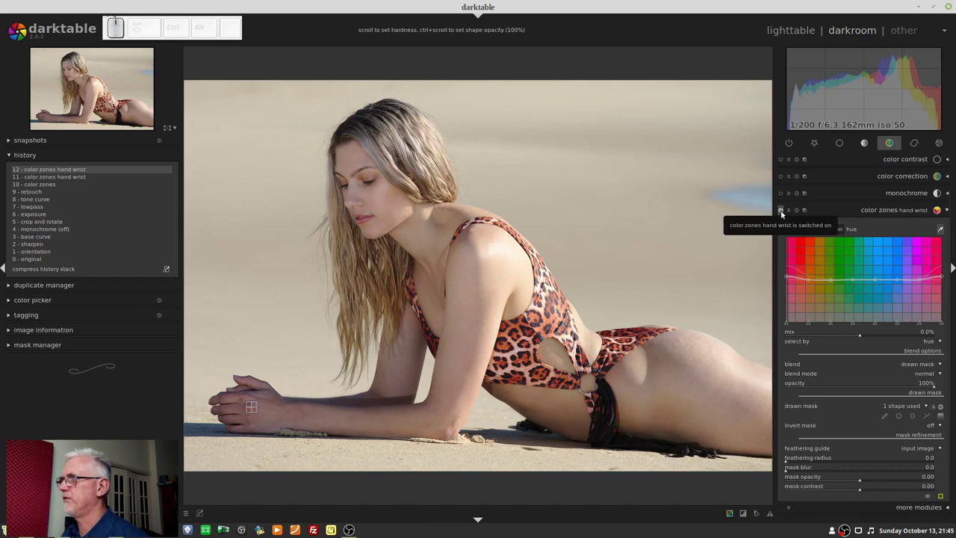
- Compare the hand with the correction off and on, then reshape orange-yellow saturation and shift the red hues
{"action": "left_click", "coordinate": [781, 215]}
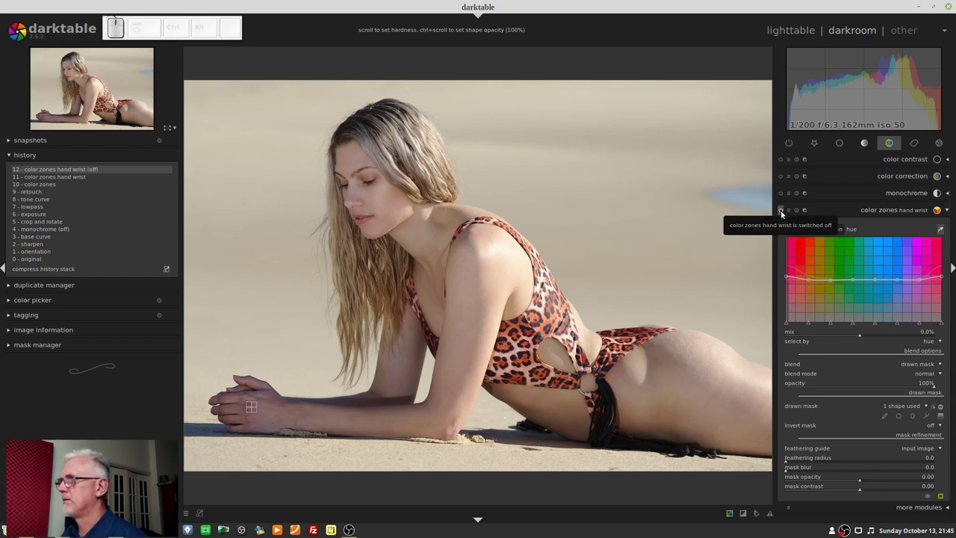
{"action": "left_click", "coordinate": [780, 215]}
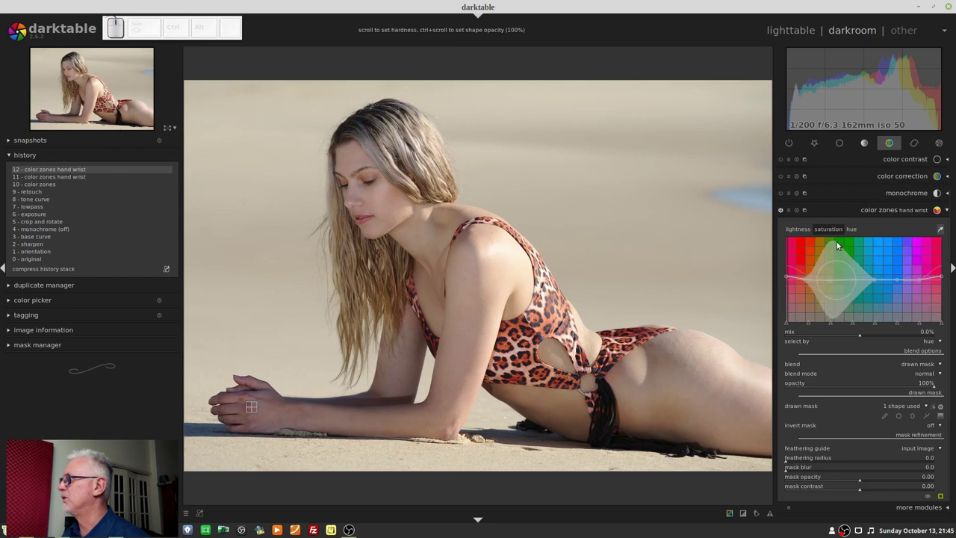
{"action": "left_click_drag", "start_coordinate": [789, 274], "coordinate": [815, 259]}
{"action": "left_click", "coordinate": [852, 235]}
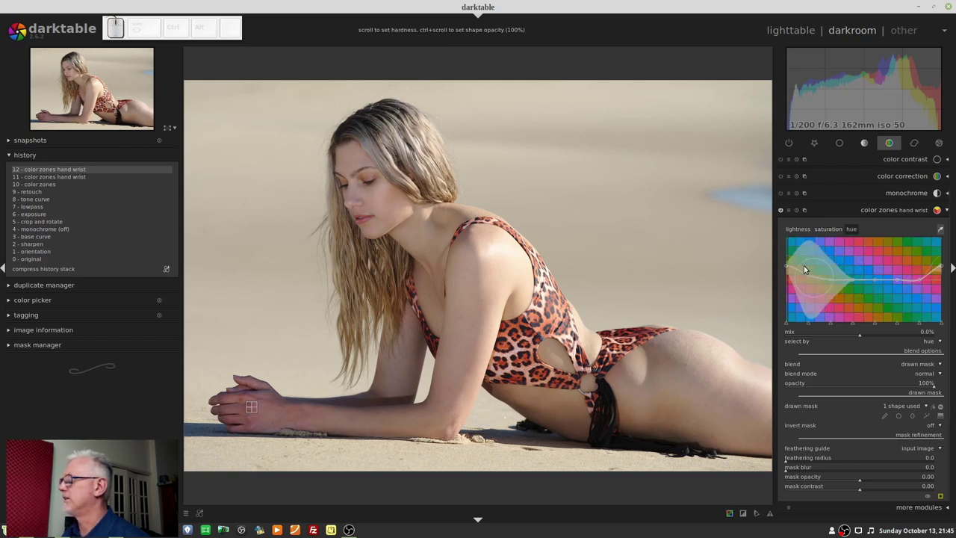
{"action": "left_click_drag", "start_coordinate": [786, 269], "coordinate": [789, 264]}
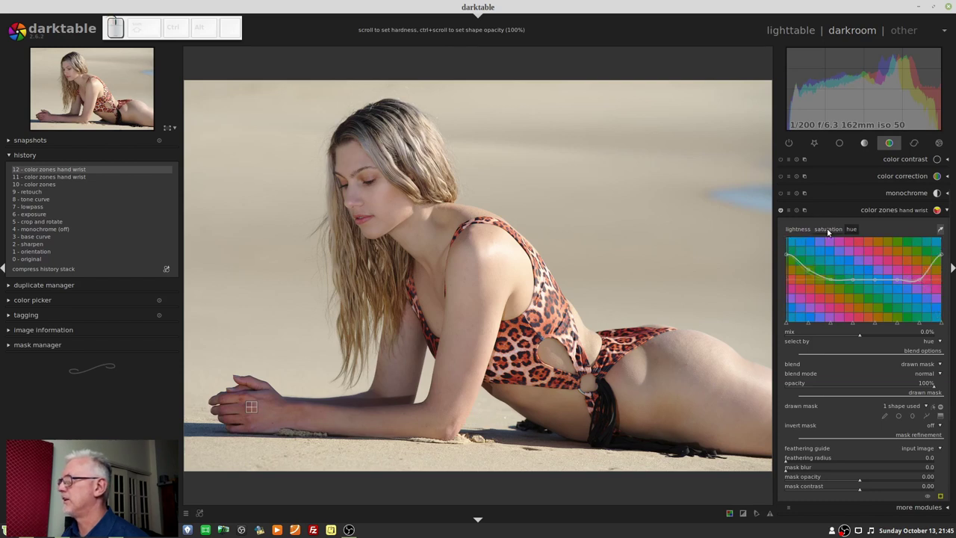
- Lower the magenta saturation further and toggle the hand-wrist correction off and on to check the result
{"action": "left_click", "coordinate": [831, 231]}
{"action": "left_click_drag", "start_coordinate": [785, 259], "coordinate": [815, 278]}
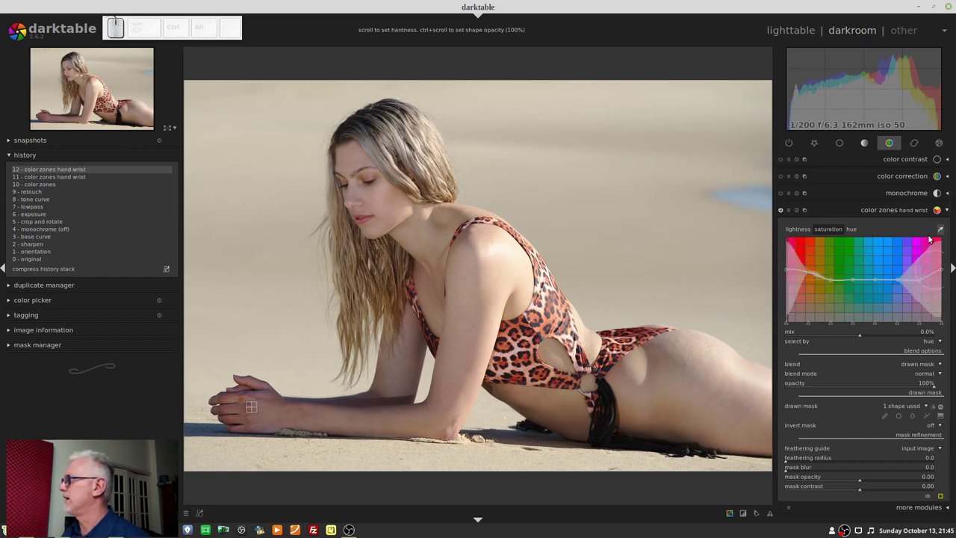
{"action": "left_click", "coordinate": [945, 231]}
{"action": "left_click", "coordinate": [786, 214]}
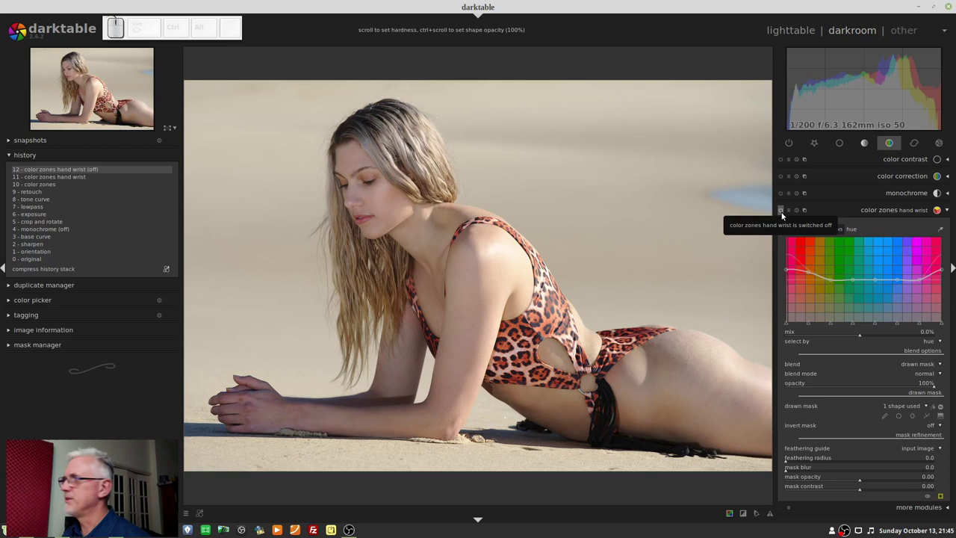
{"action": "left_click", "coordinate": [786, 214]}
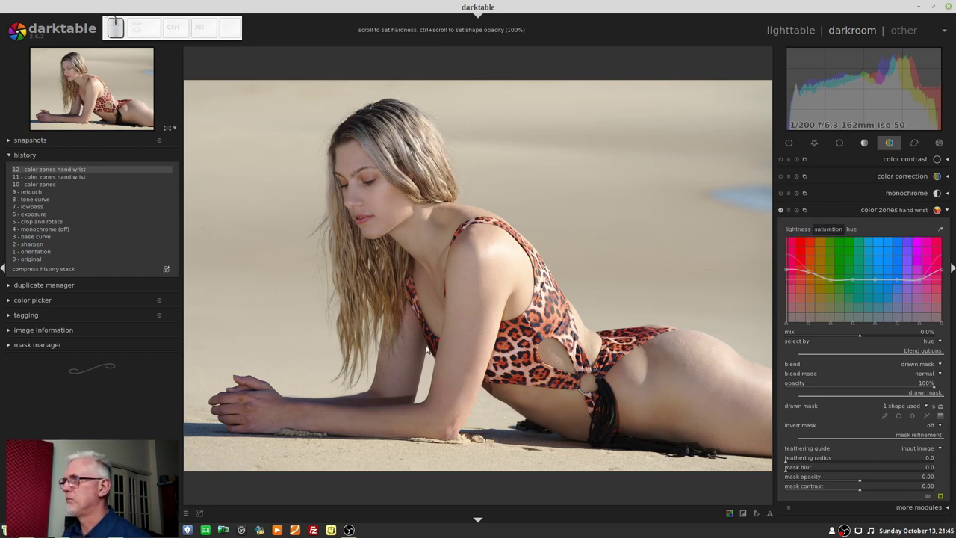
- Zoom in on the corrected hand, zoom back out to the whole portrait and collapse the hand-wrist color zones module
{"action": "scroll", "scroll_direction": "up", "scroll_amount": 3}
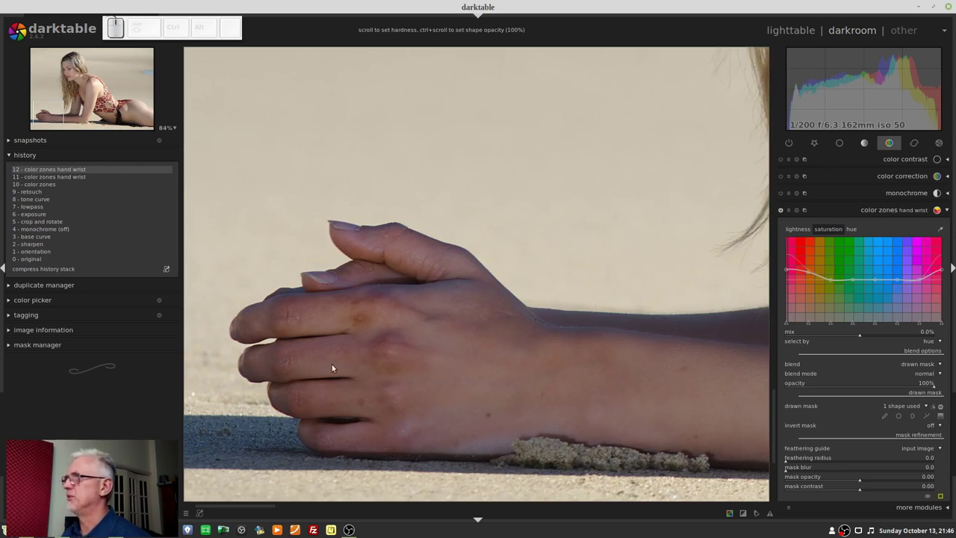
{"action": "scroll", "scroll_direction": "down", "scroll_amount": 3}
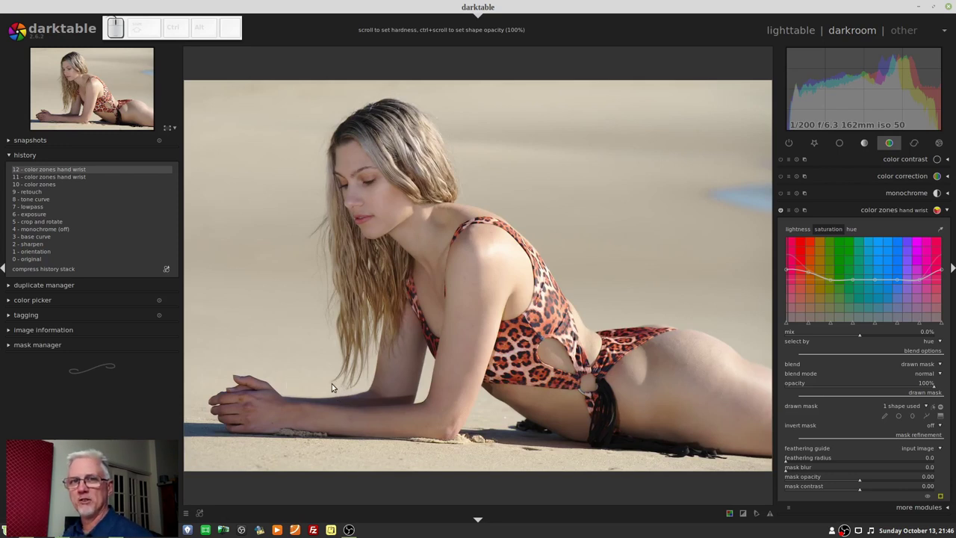
{"action": "scroll", "scroll_direction": "down", "scroll_amount": 3}
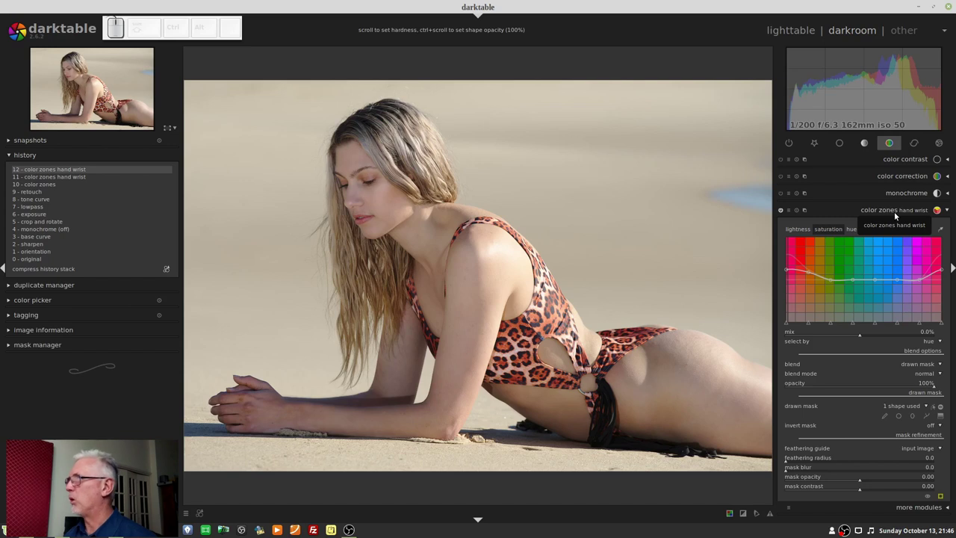
{"action": "left_click", "coordinate": [894, 216]}
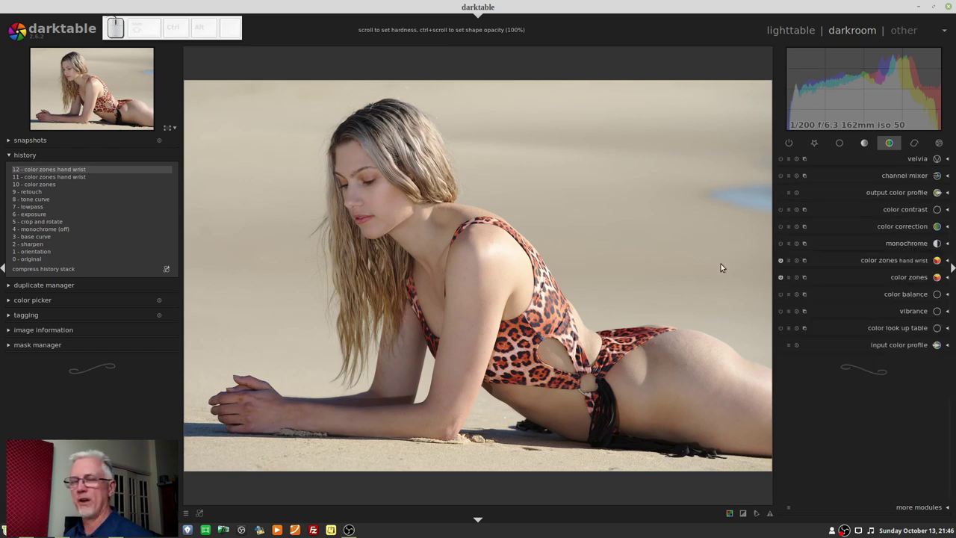